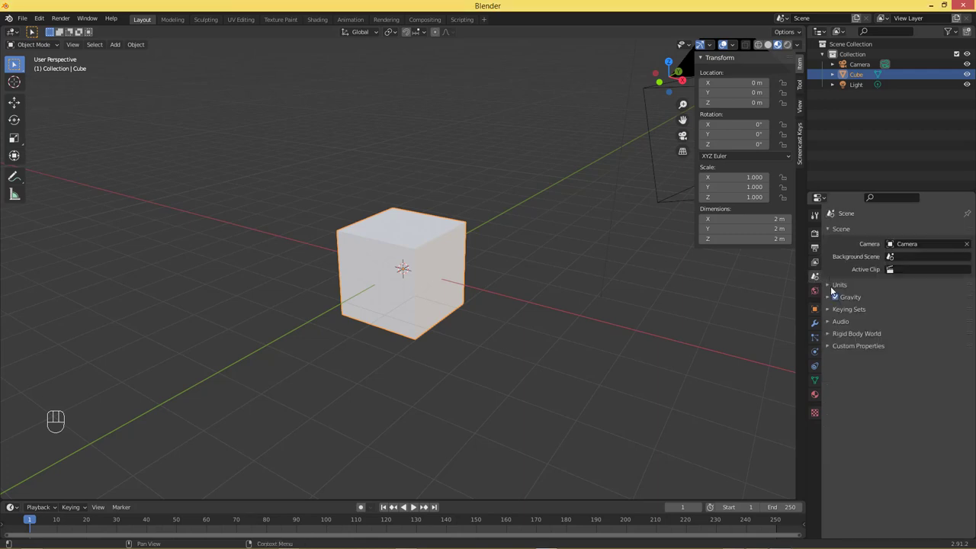
- Set the scene's length unit to Millimeters in Scene properties
left_click(830, 283)
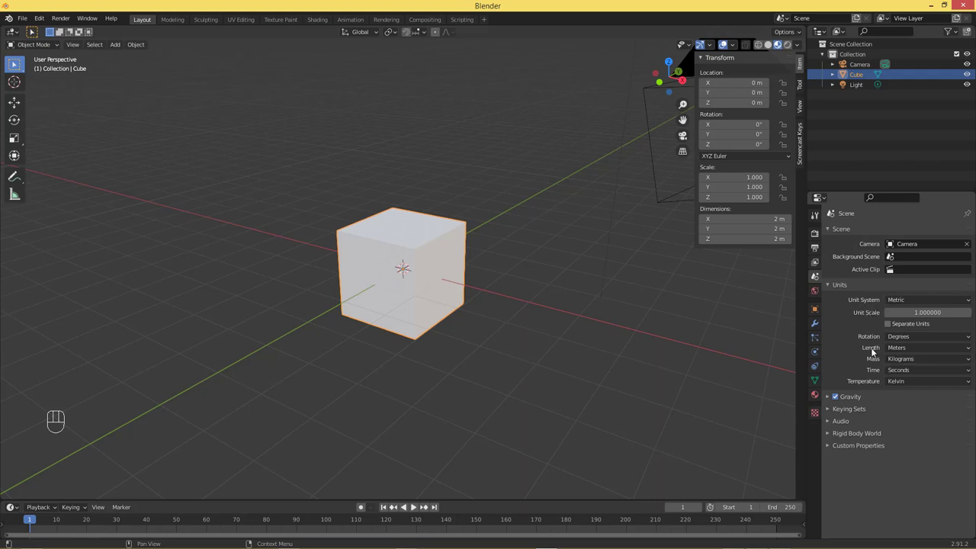
left_click_drag(911, 352, 911, 406)
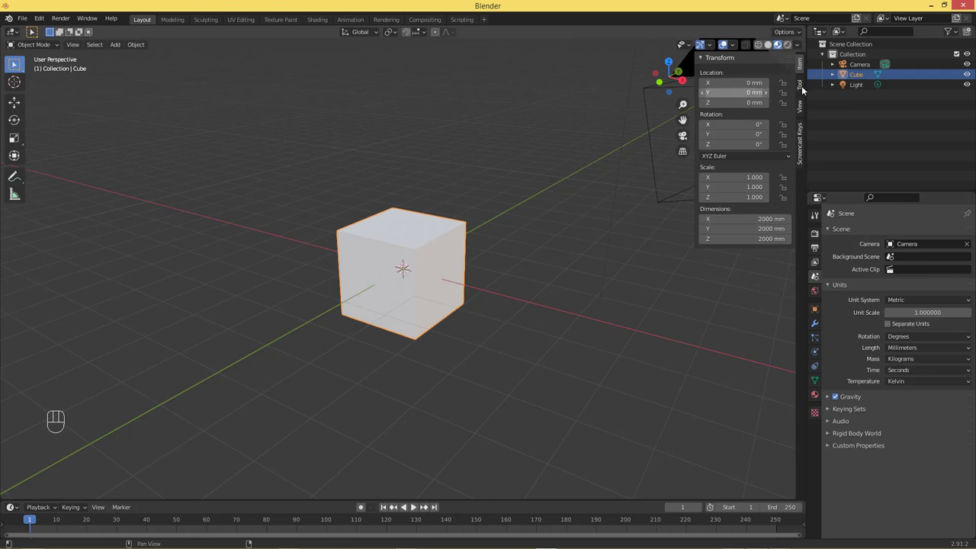
- Switch the Outliner to an Image Editor showing mp20.png, zoomed on the profile dimensions
left_click_drag(821, 31, 524, 77)
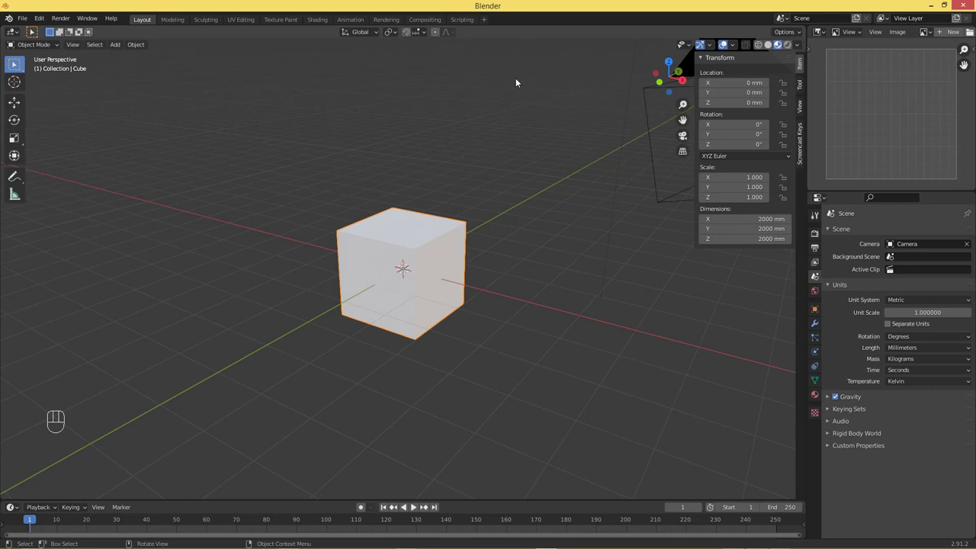
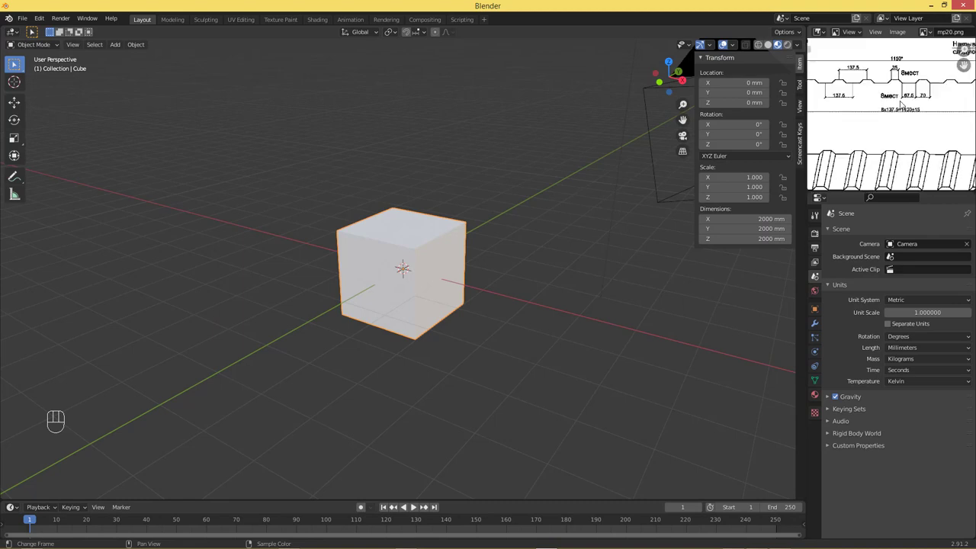
left_click(885, 111)
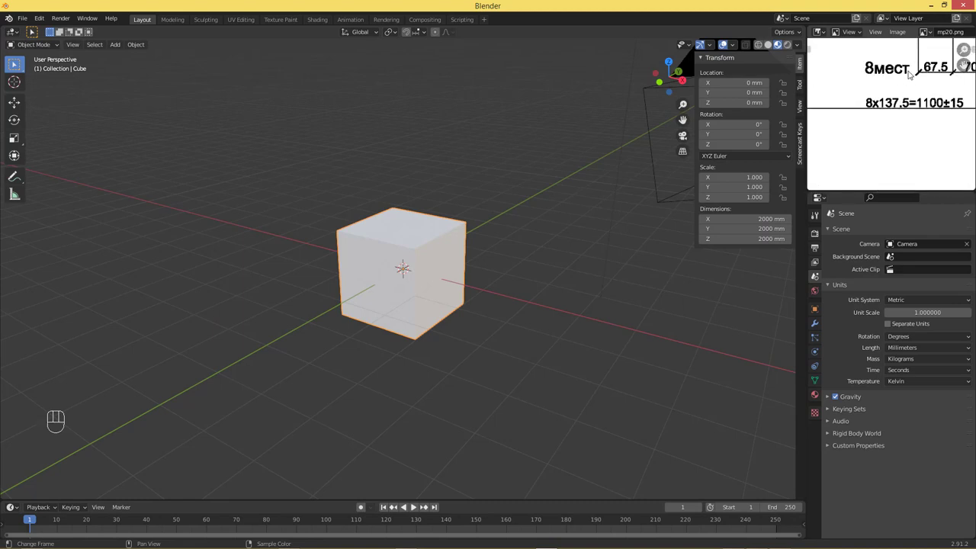
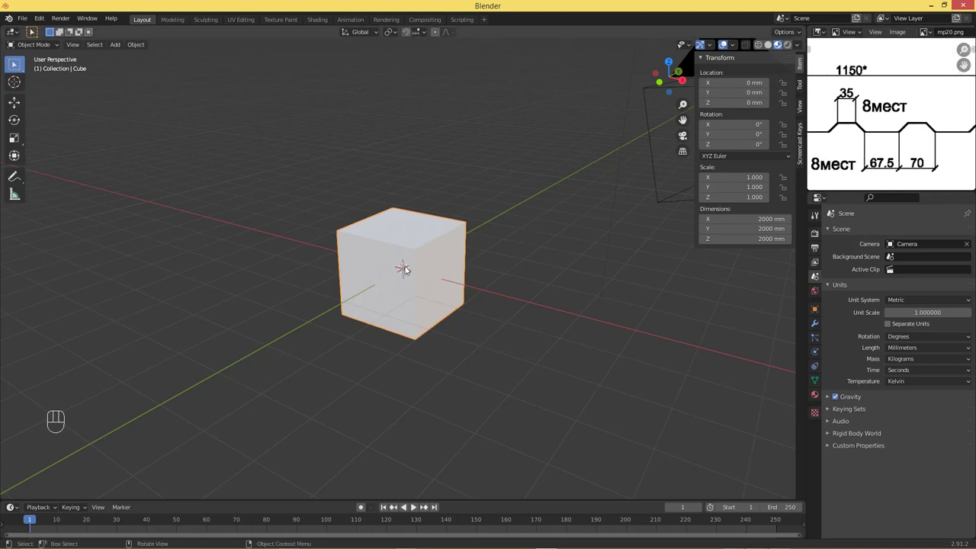
- Collapse the cube to a single vertex and view it from the top
left_click(425, 261)
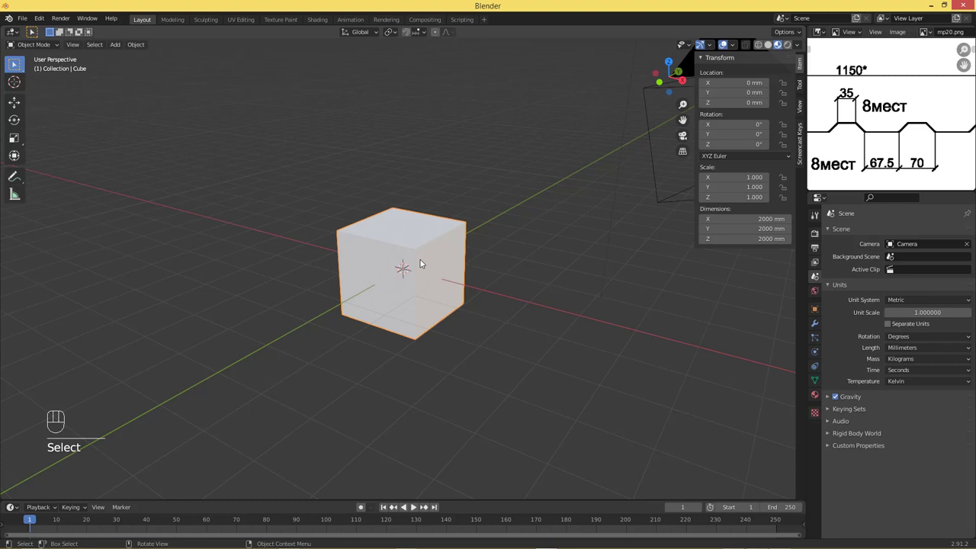
key("Tab")
left_click_drag(410, 255, 457, 446)
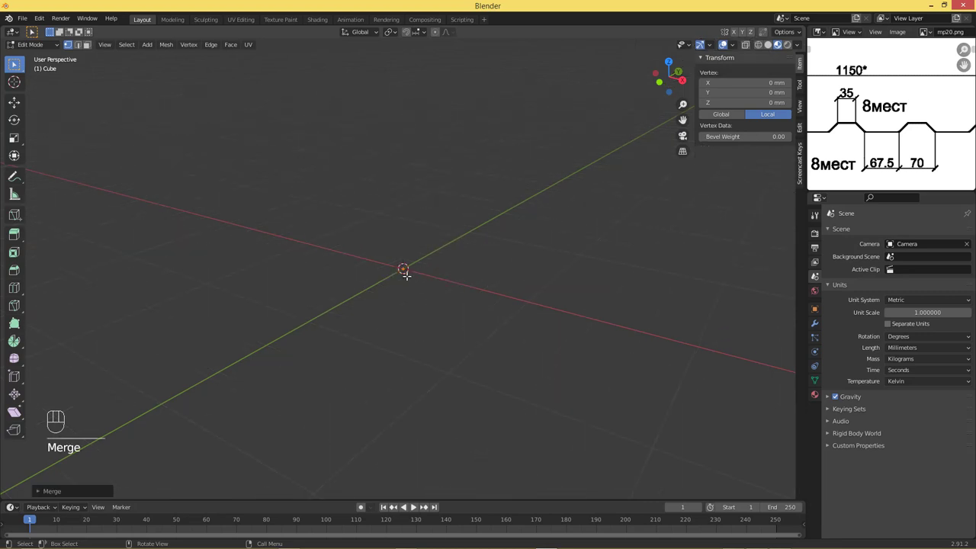
key("`")
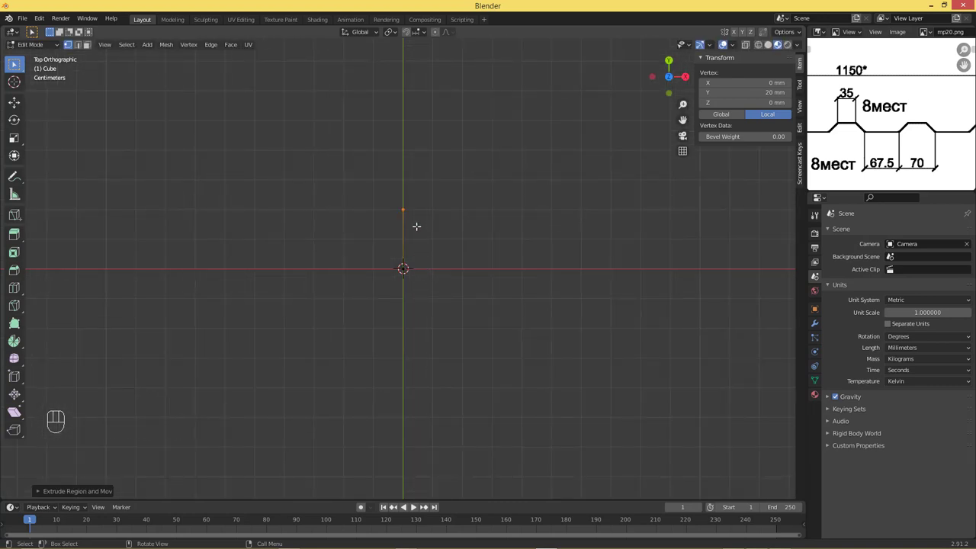
- Extrude vertices into a trapezoid profile 137 mm wide and 20 mm high
key("g")
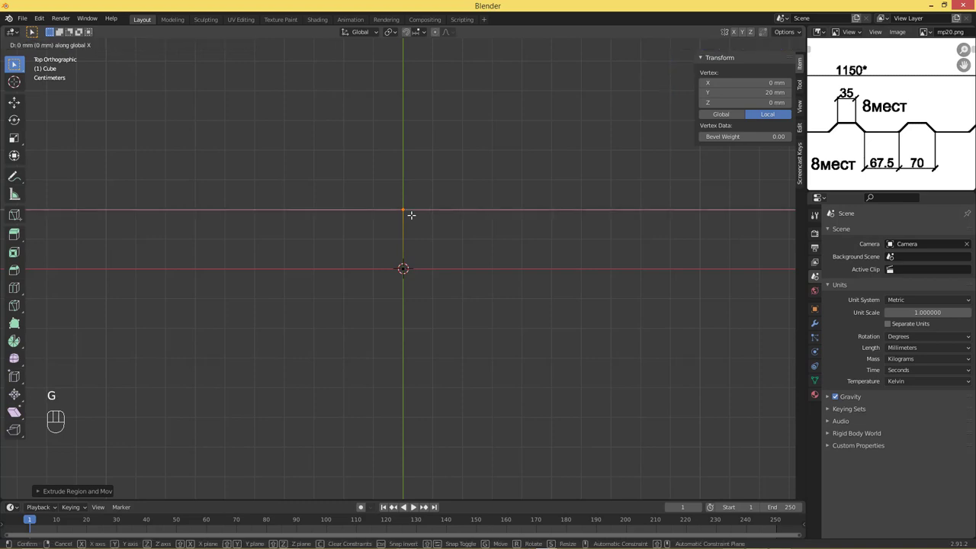
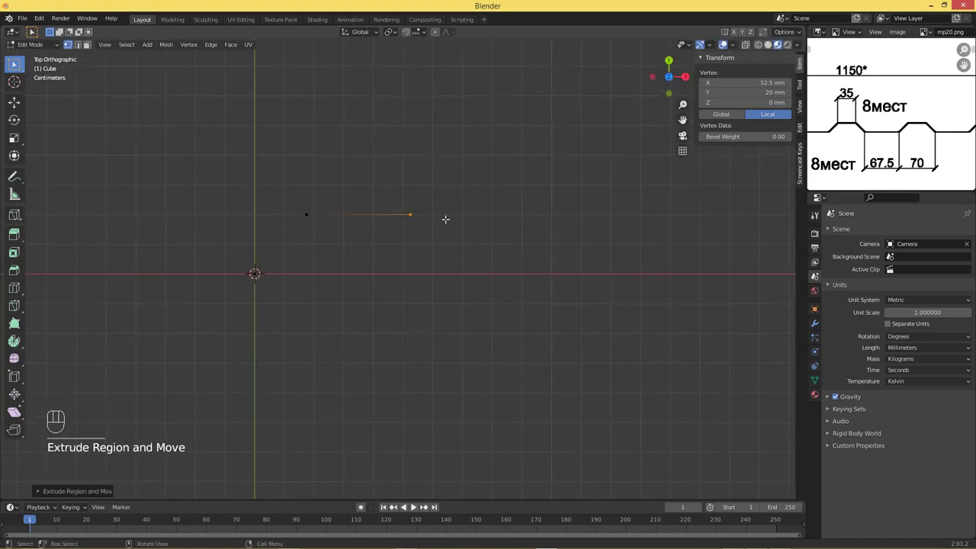
key("e")
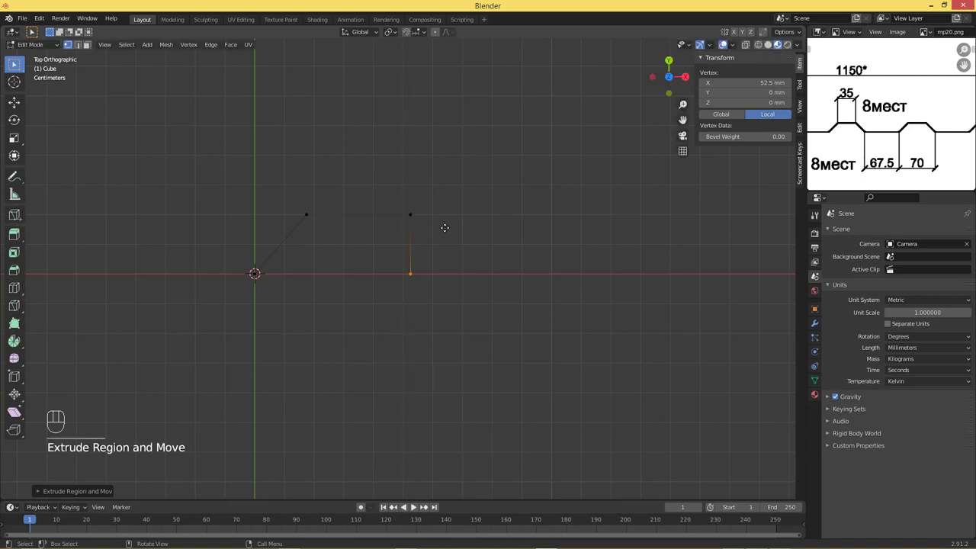
key("g")
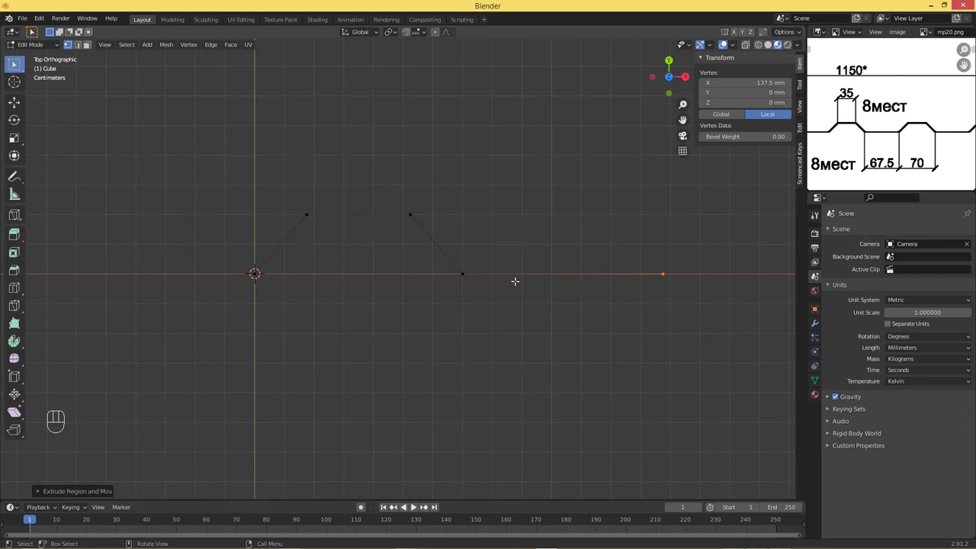
key("Tab")
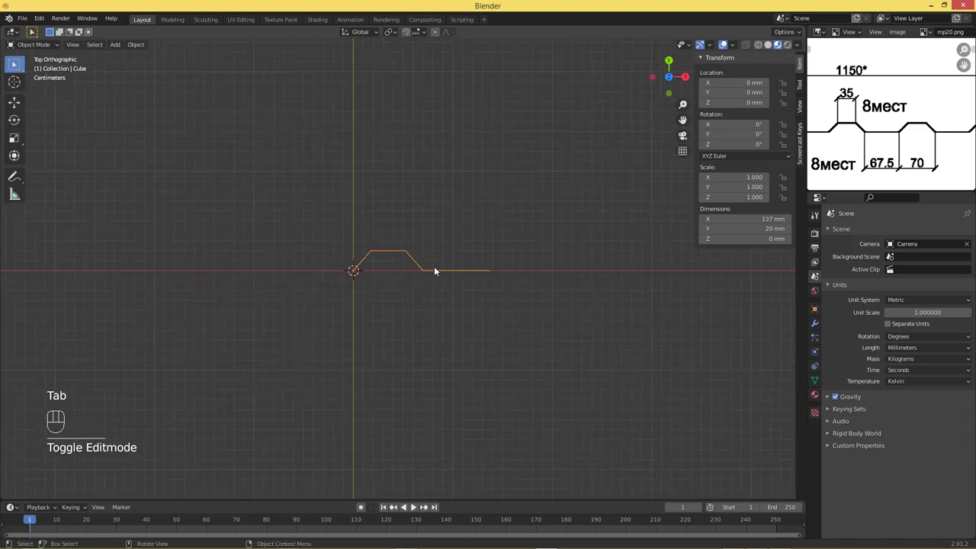
- Array the profile 9 times along X and apply the modifier, giving a 1238 mm line
left_click_drag(493, 263, 418, 282)
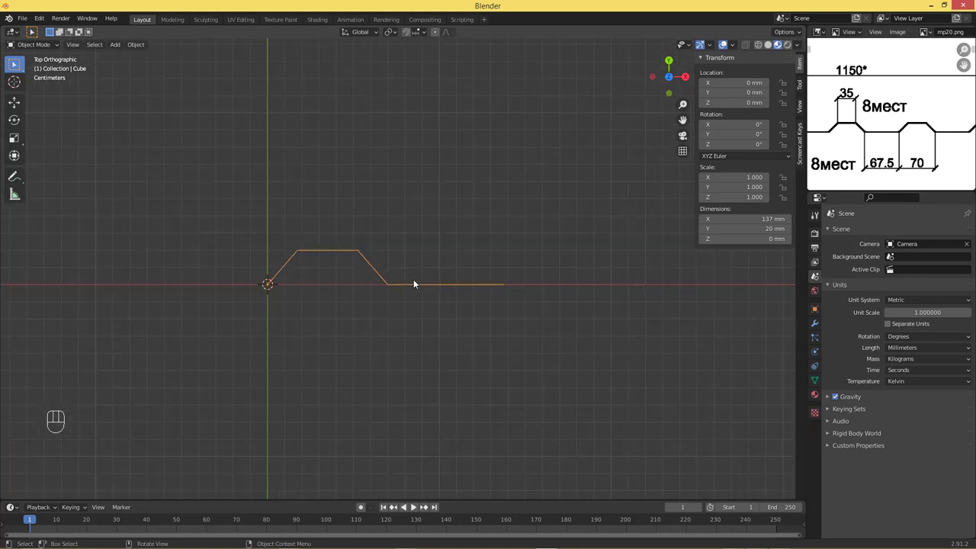
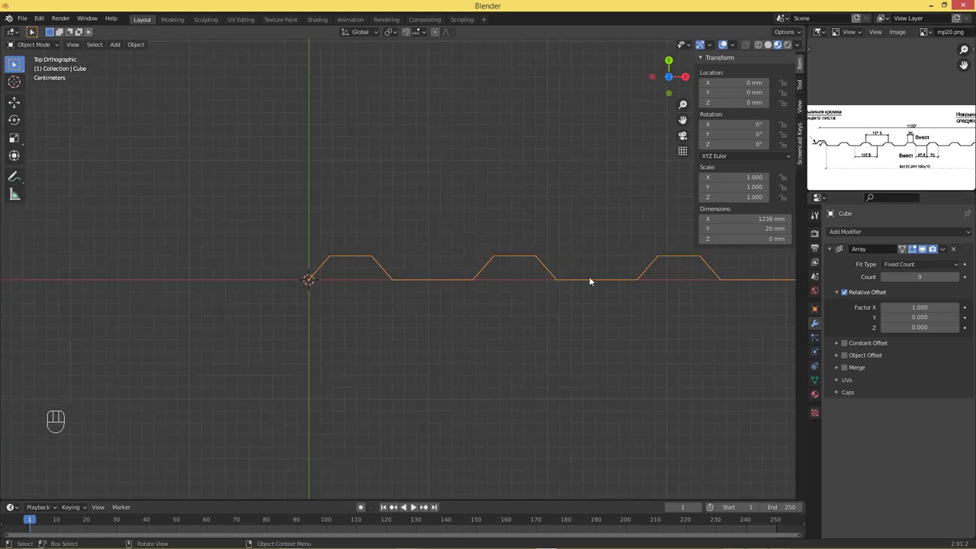
key("Tab")
key("Tab")
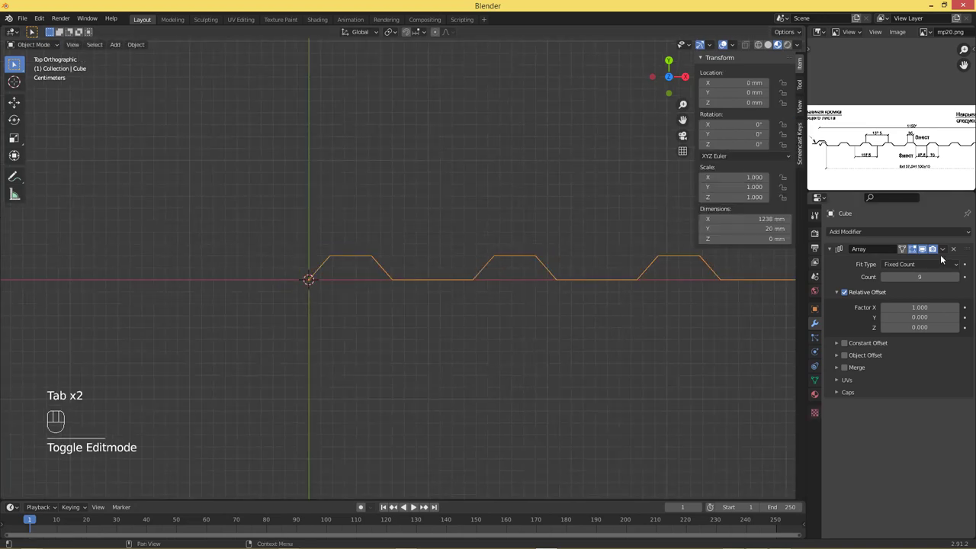
left_click_drag(959, 267, 945, 249)
left_click_drag(946, 251, 921, 262)
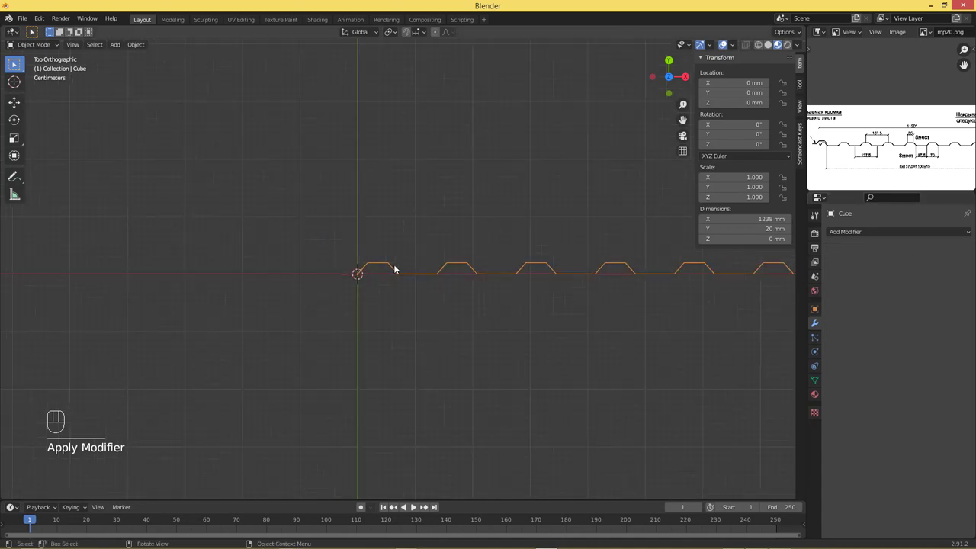
- Select all vertices and merge by distance, removing the 8 duplicates at the joins
key("Tab")
key("a")
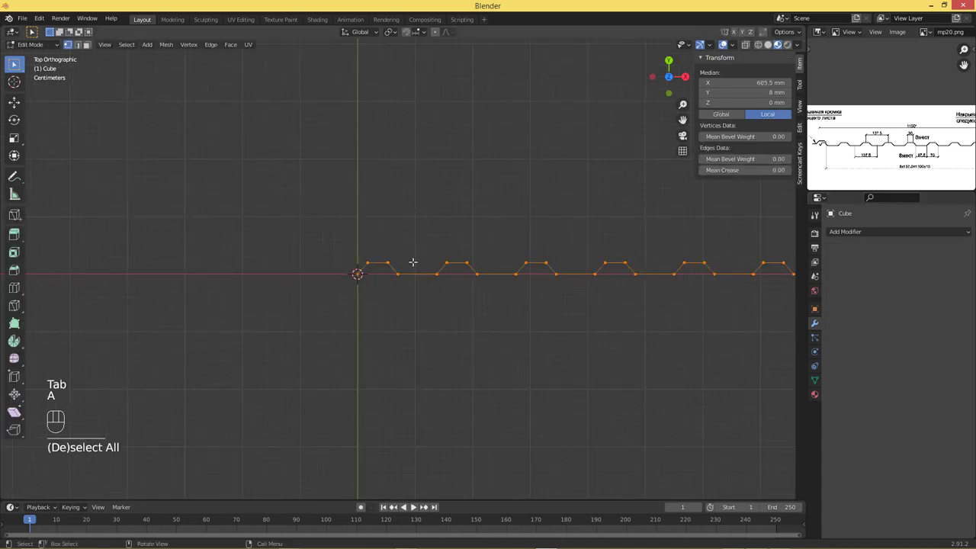
left_click_drag(417, 265, 467, 301)
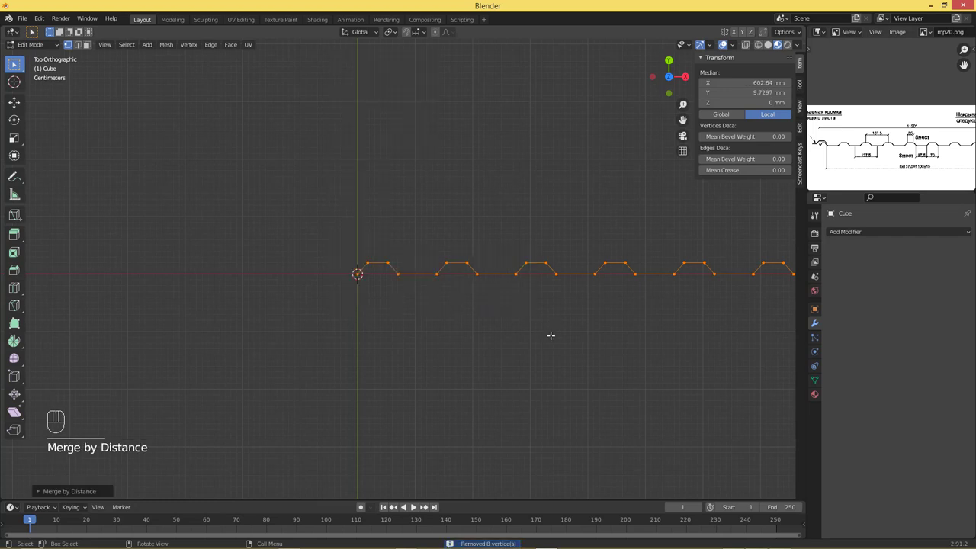
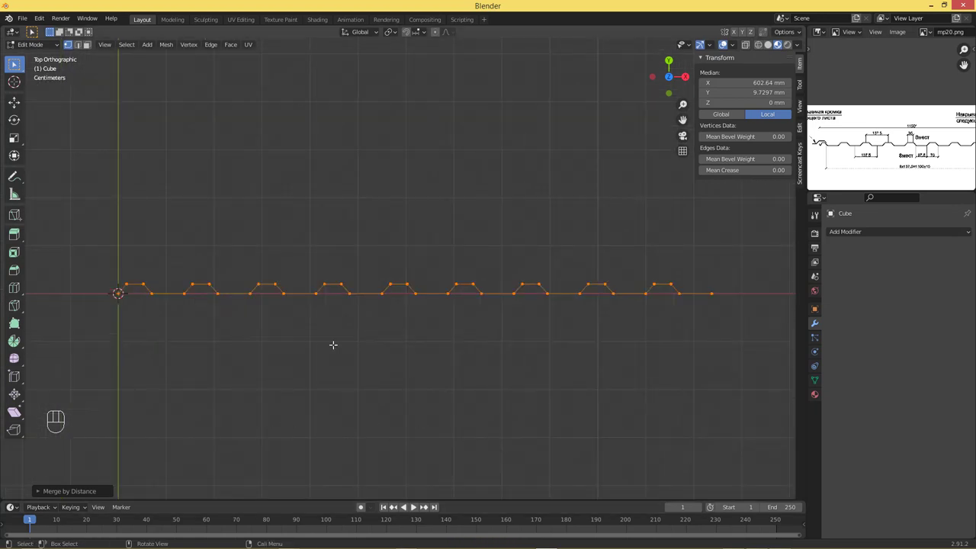
key("Tab")
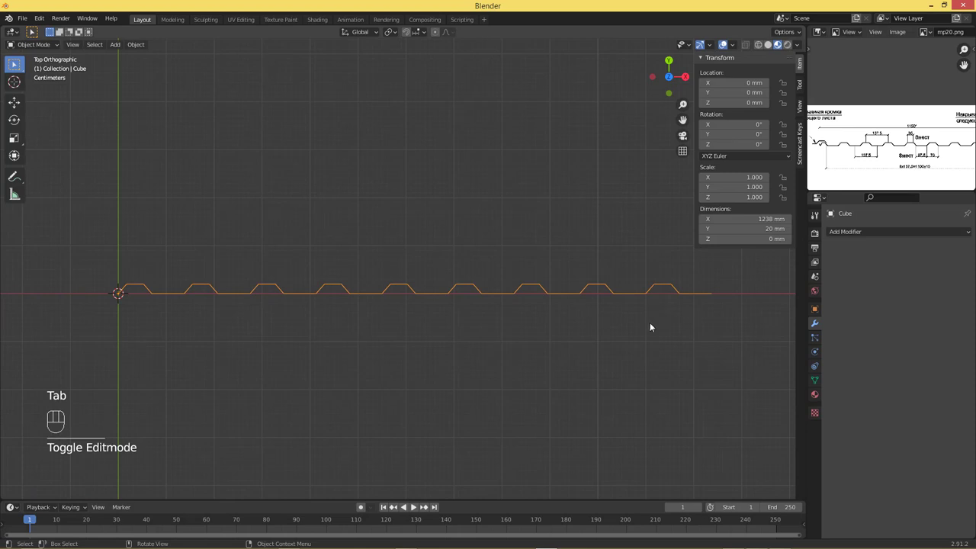
- Delete the extra end vertices so the profile width reads 1170 mm
left_click_drag(602, 323, 434, 308)
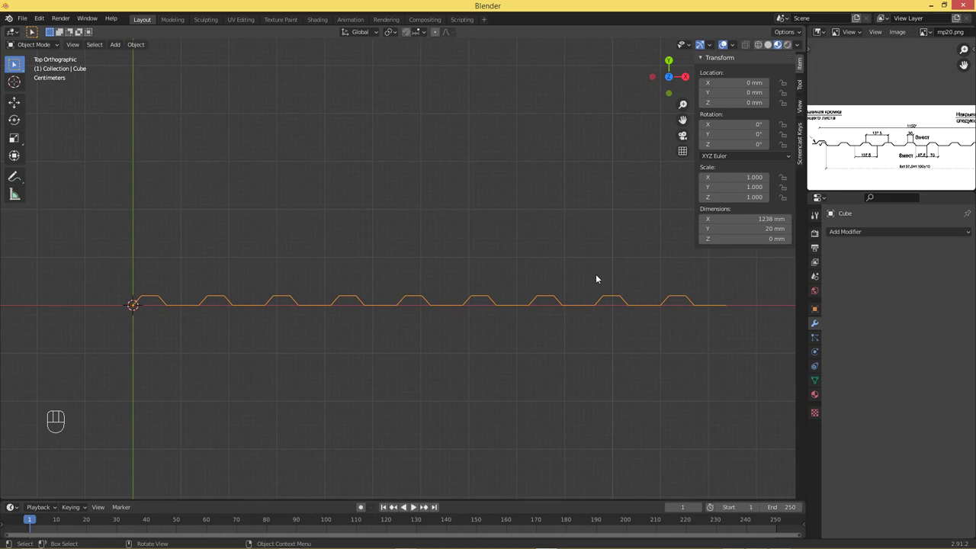
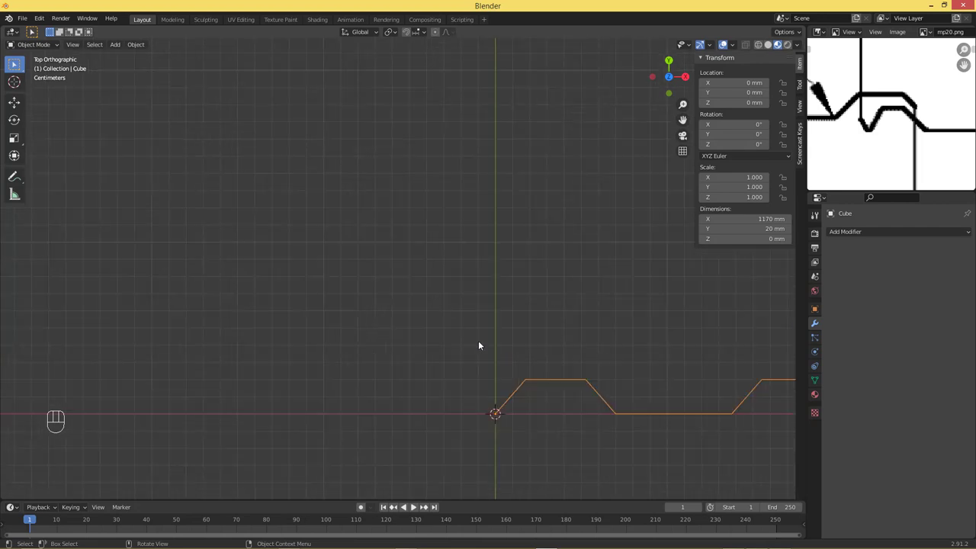
left_click_drag(541, 315, 475, 243)
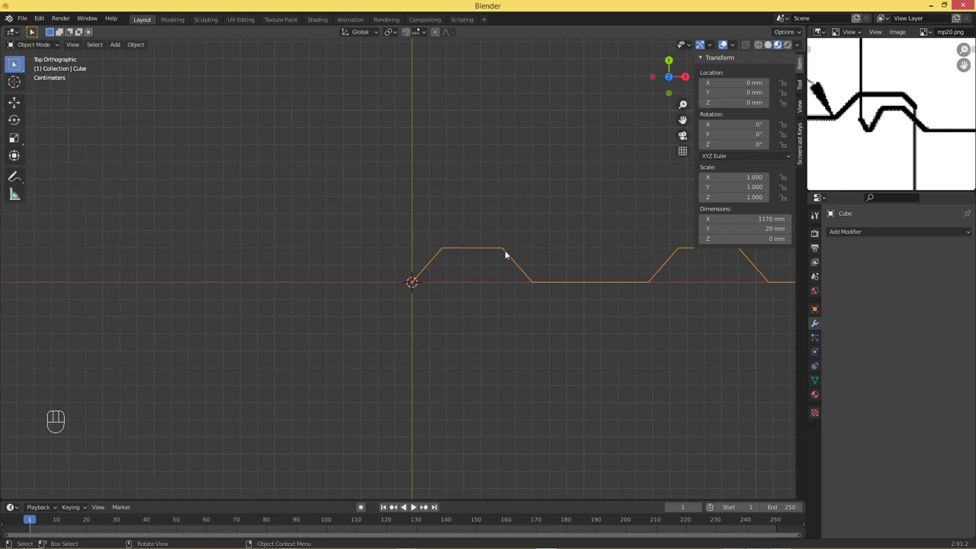
- Move the first rib's top and corner vertices, dropping one to Y 0 at X 26.25 mm
left_click(486, 247)
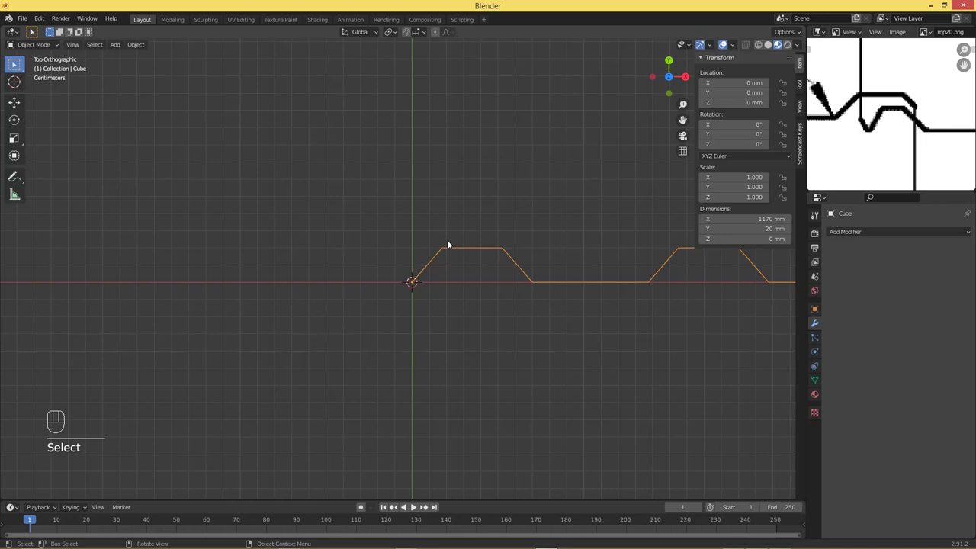
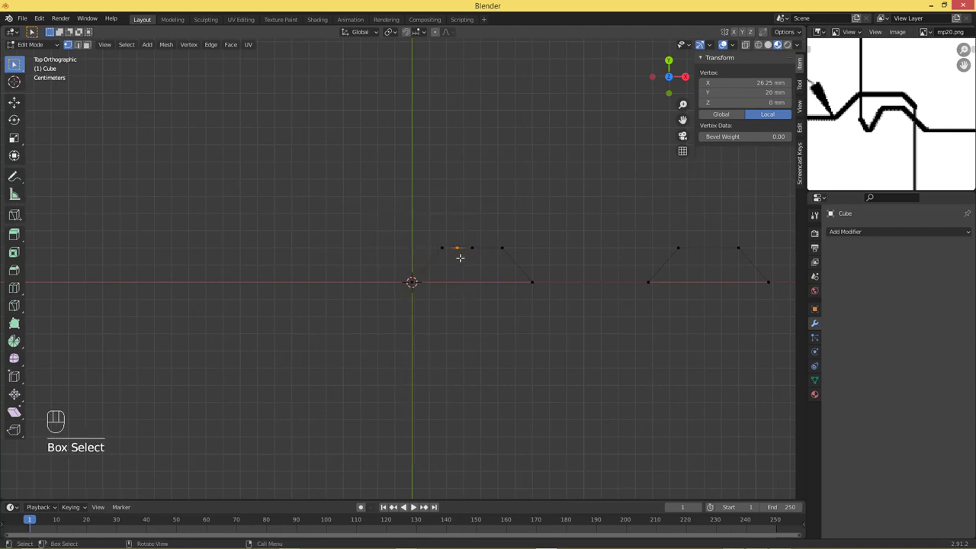
key("g")
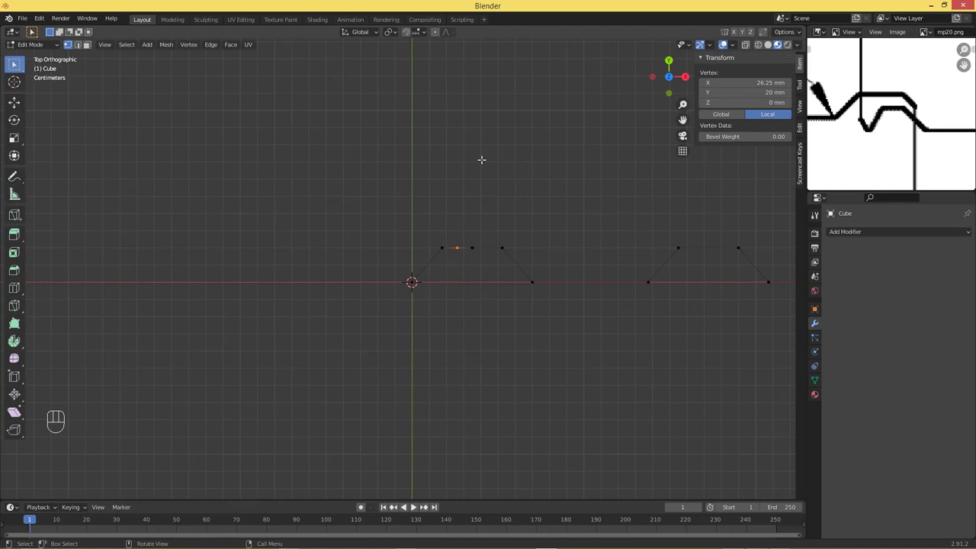
key("g")
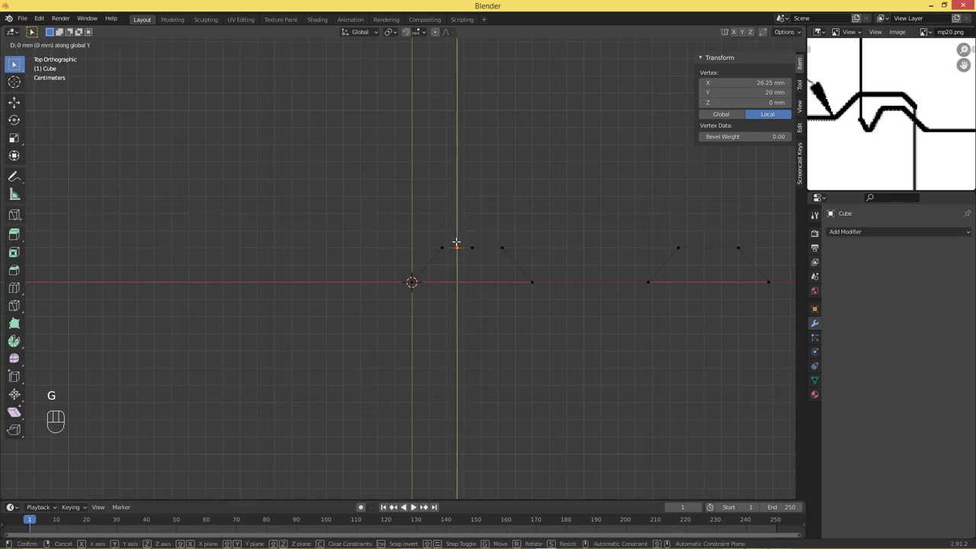
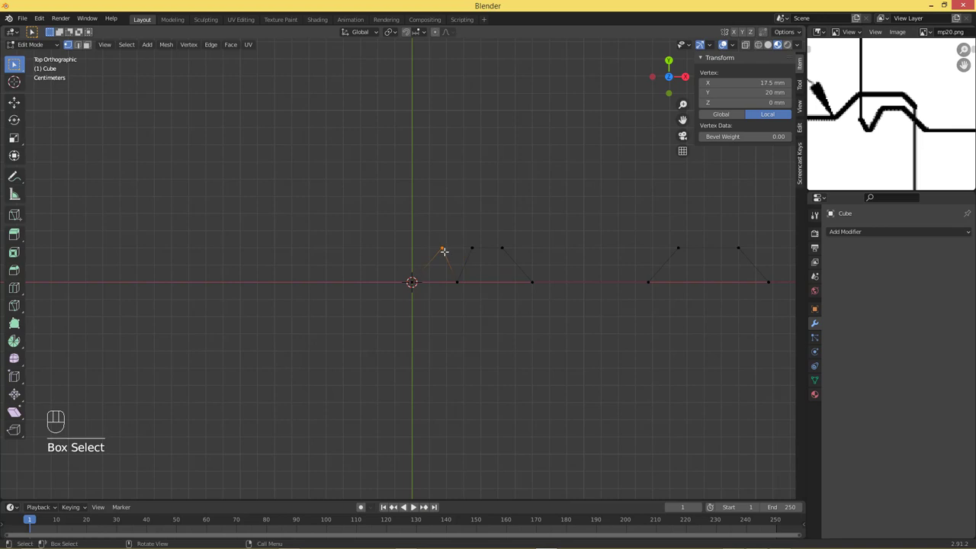
key("g")
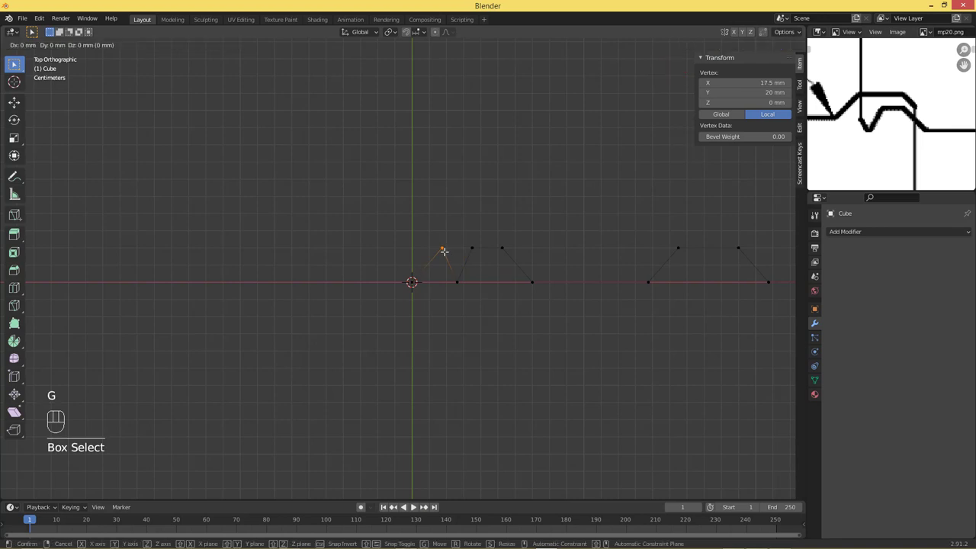
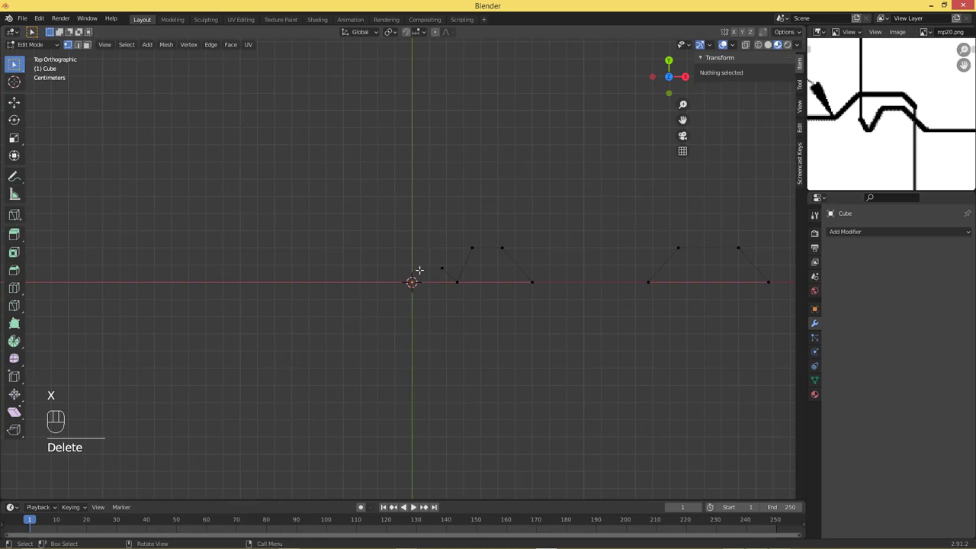
- Lower the starting vertex so the sheet reads 1152 mm wide and check the 1150 note on the drawing
key("Tab")
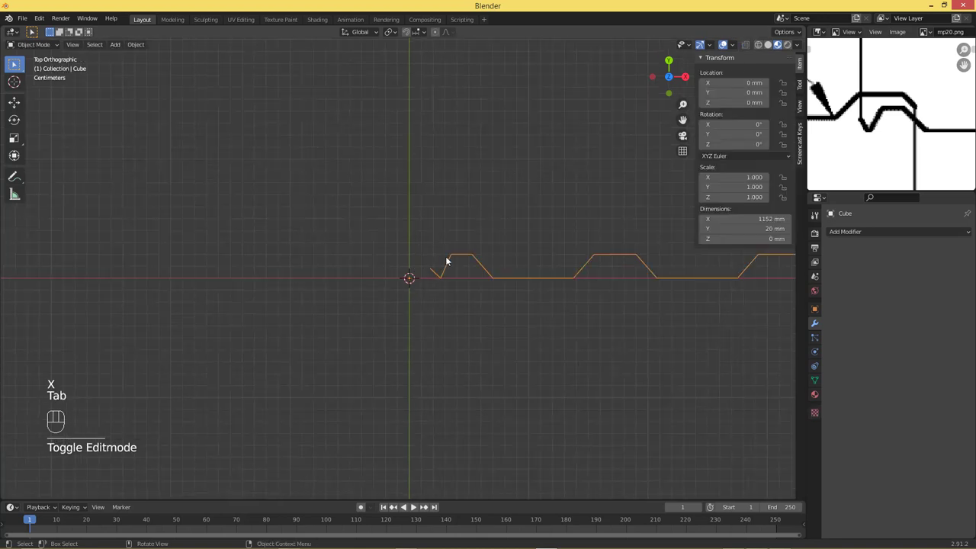
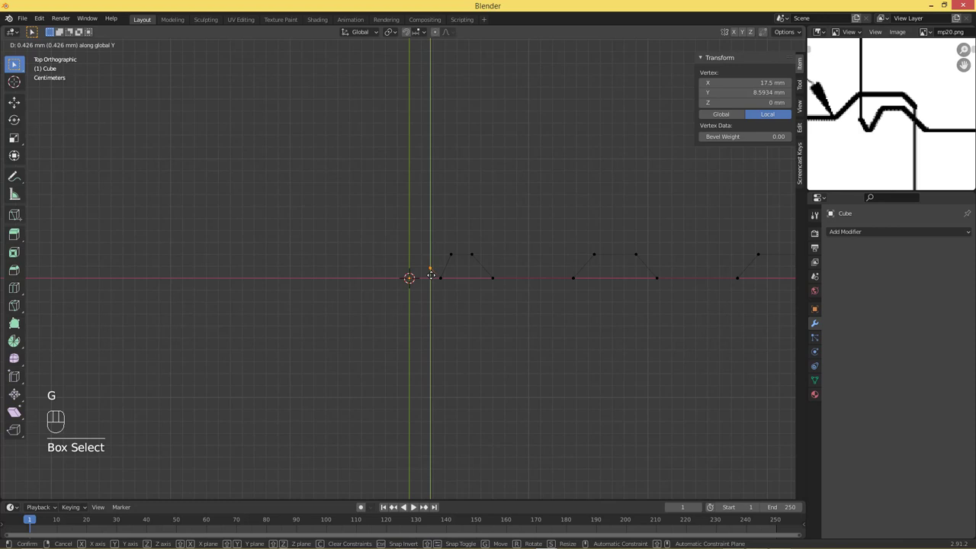
key("Tab")
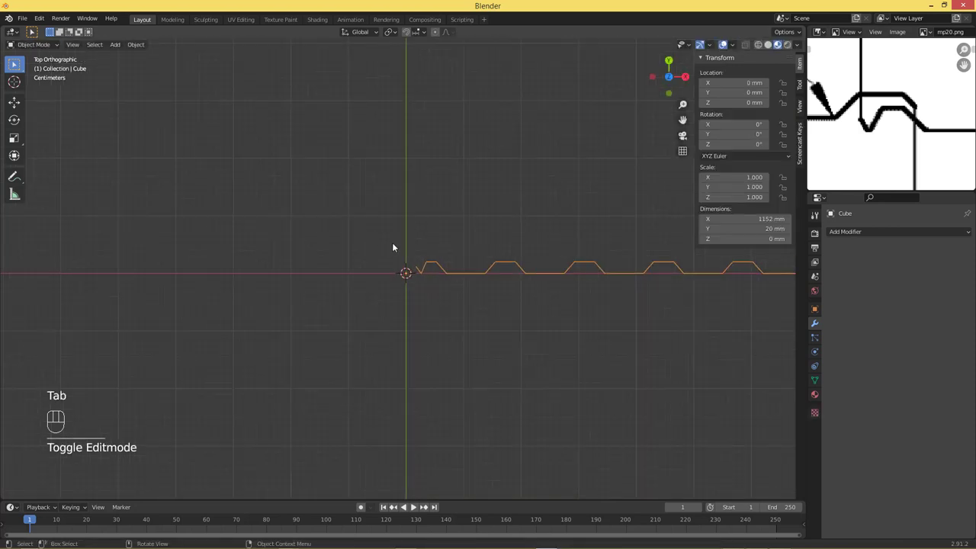
left_click_drag(540, 259, 171, 251)
middle_click(700, 288)
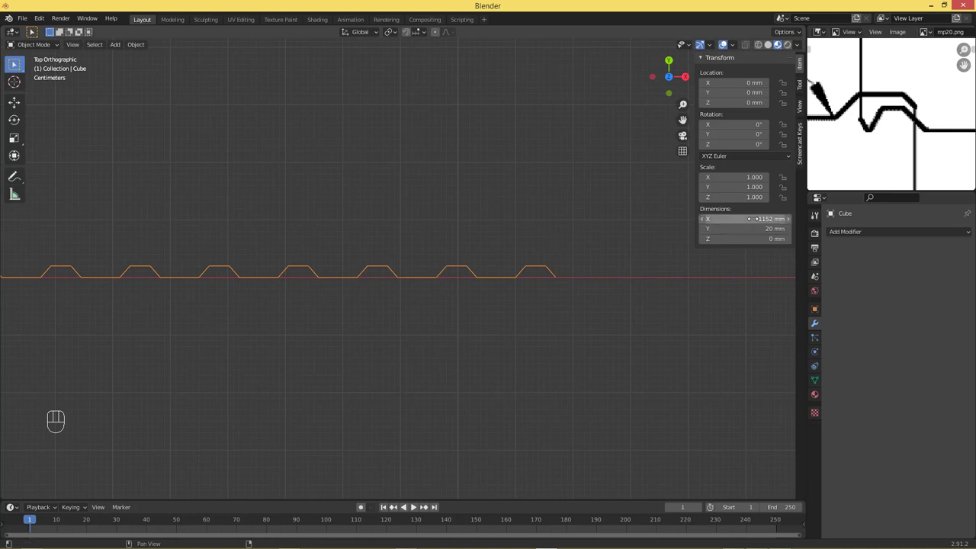
left_click_drag(338, 274, 514, 291)
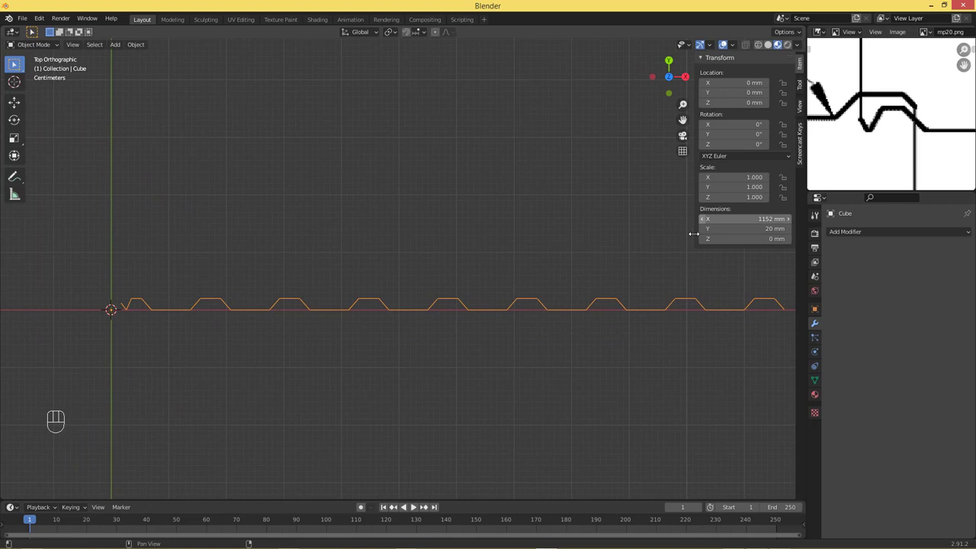
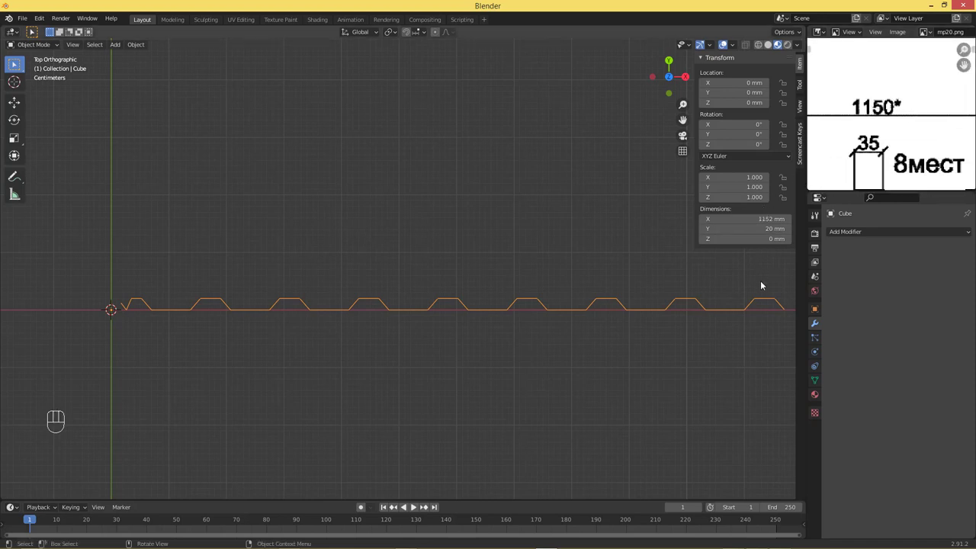
- Zoom top-down onto the last rib and select the final slope's end vertex
left_click_drag(761, 283, 636, 246)
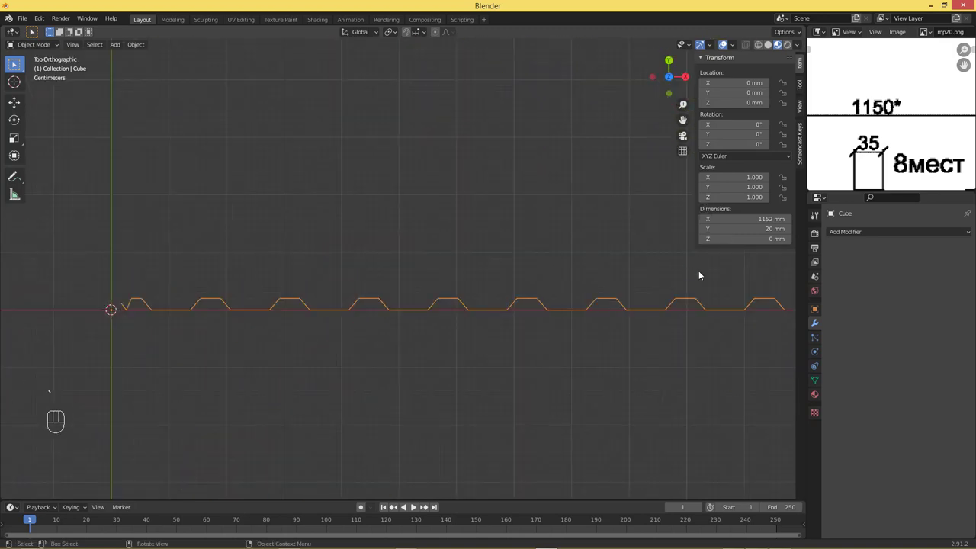
middle_click(651, 270)
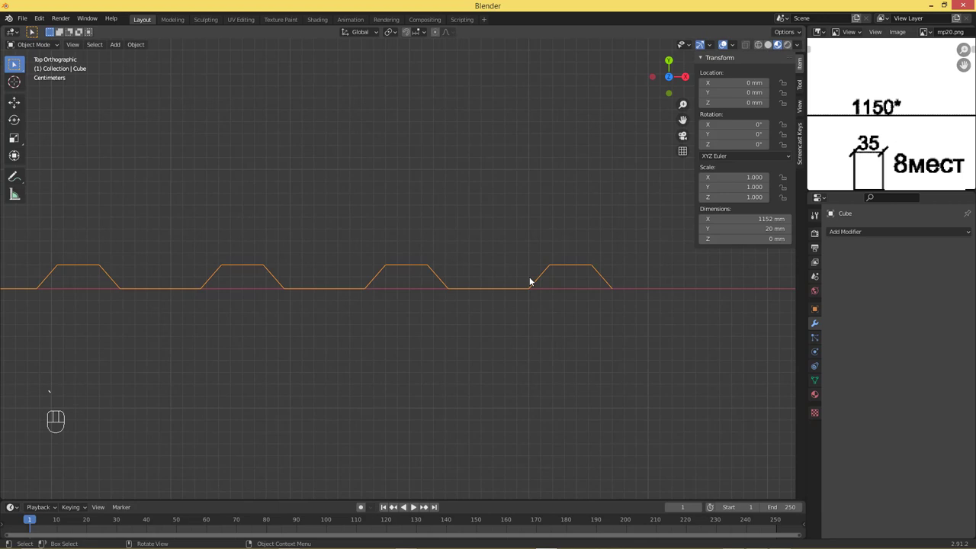
middle_click(630, 281)
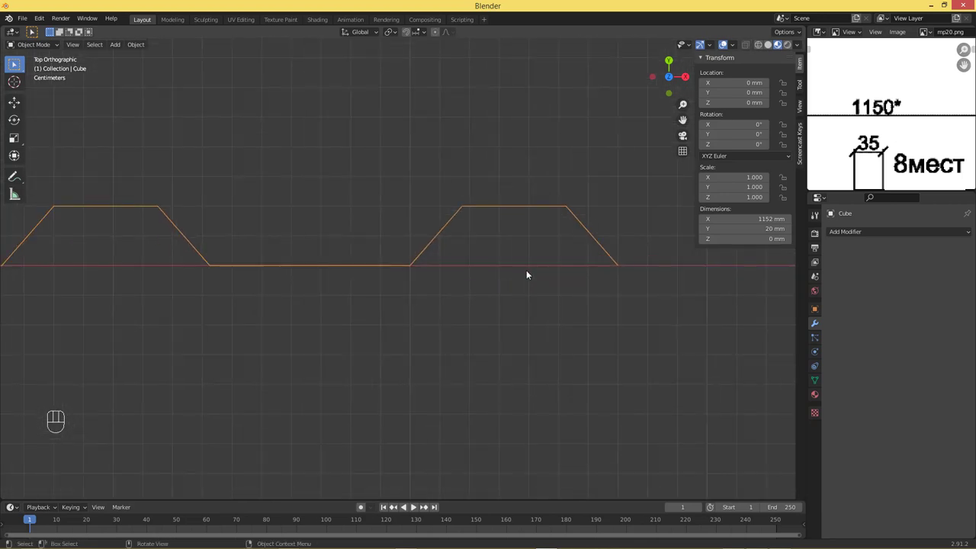
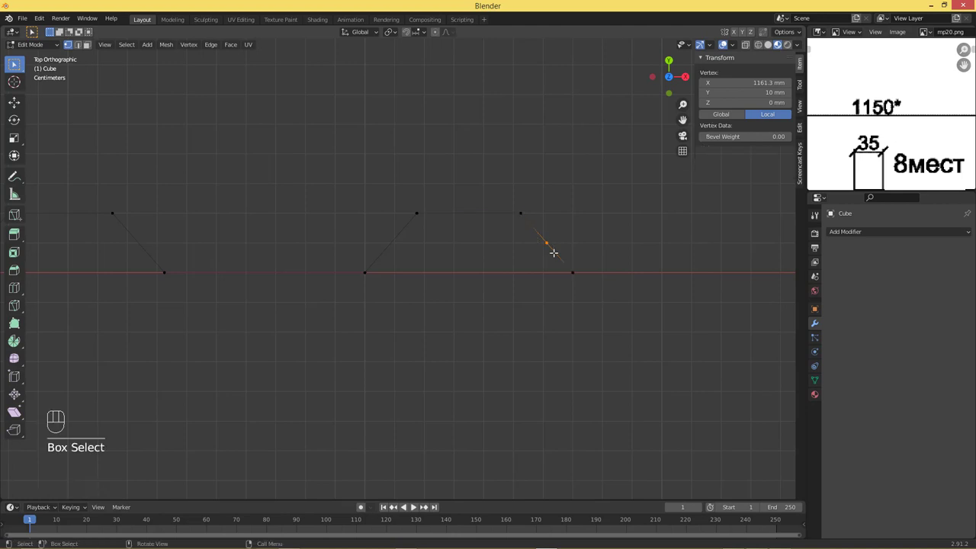
- Slide and delete the end vertex, undoing and retrying, to bring the width toward 1150 mm
key("g")
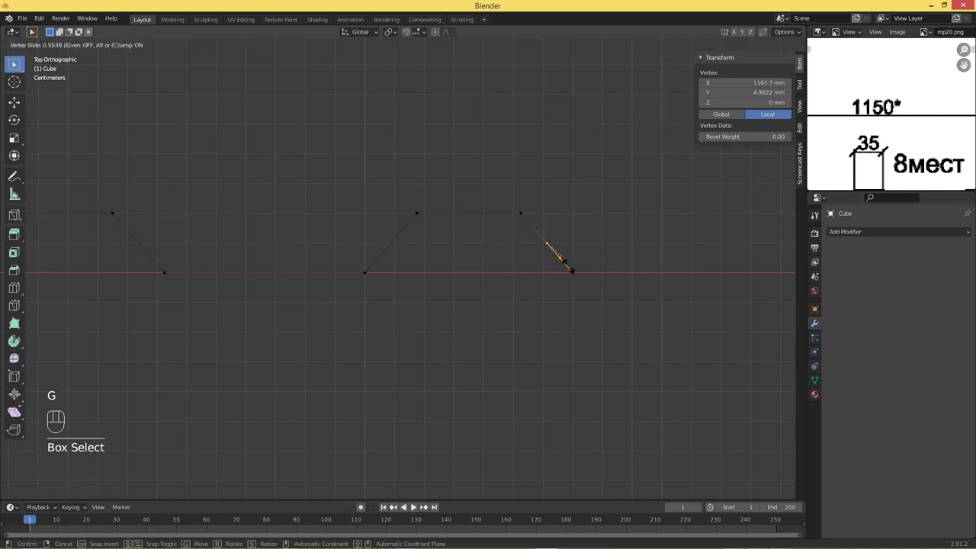
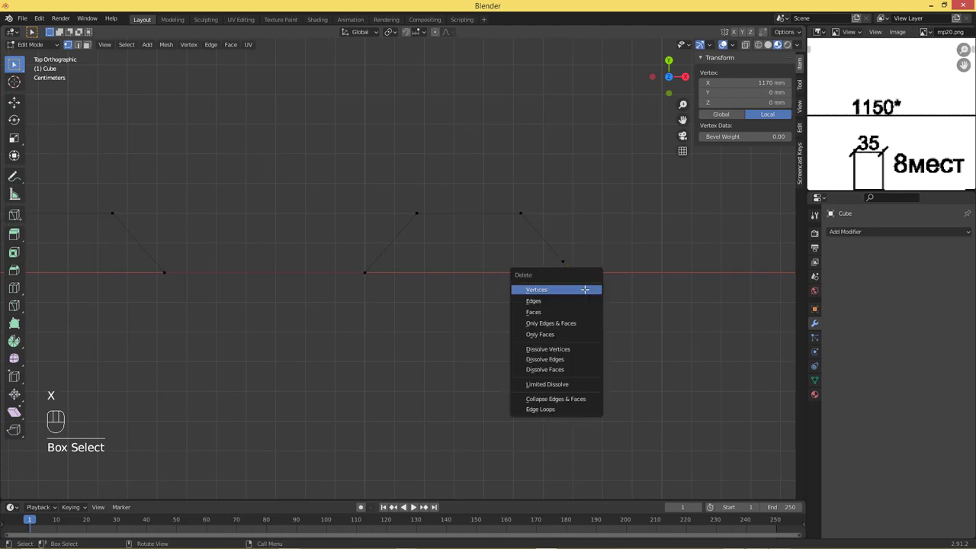
key("Tab")
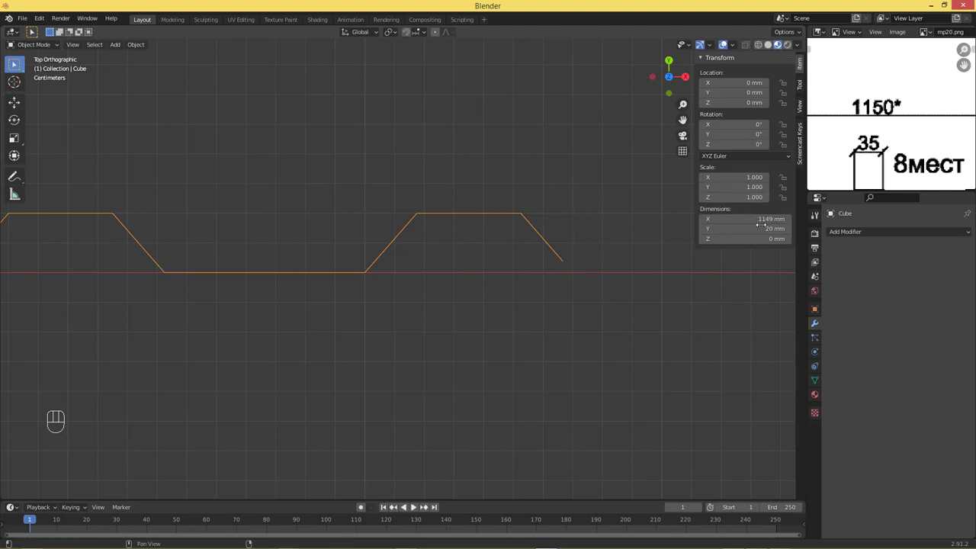
key("Tab")
key("ctrl+z")
key("ctrl+z")
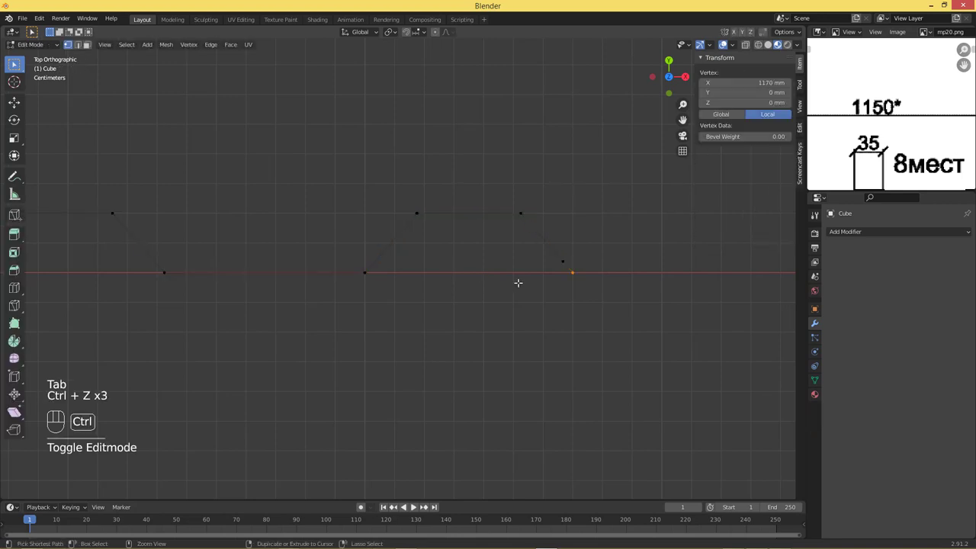
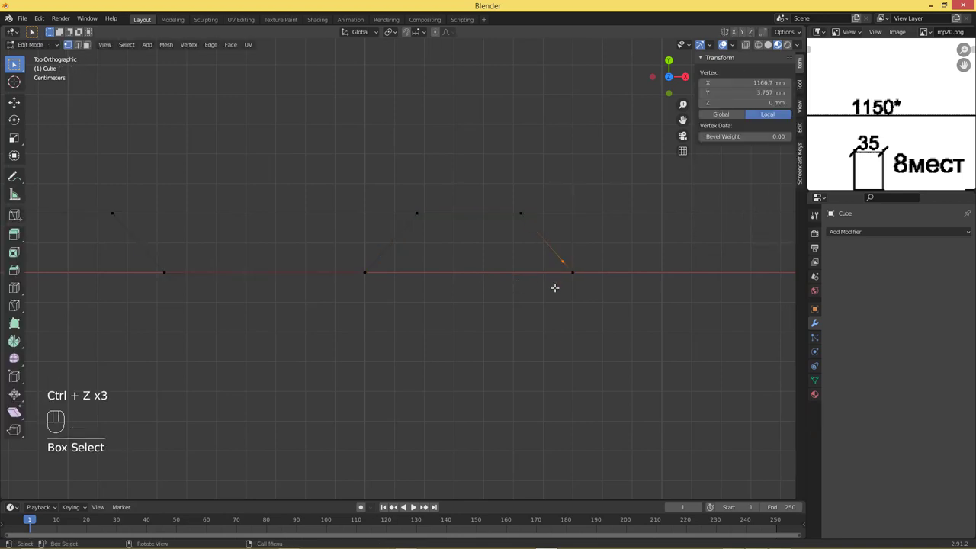
key("g")
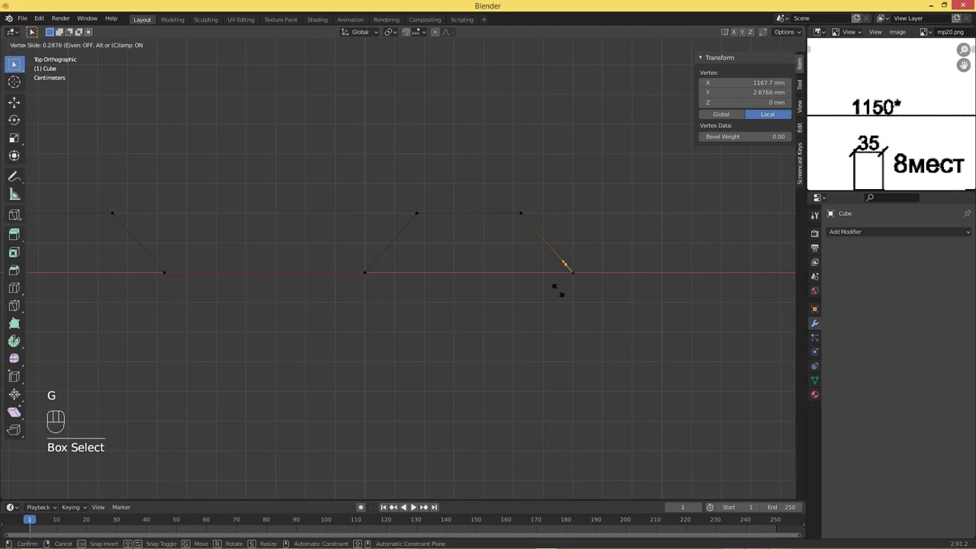
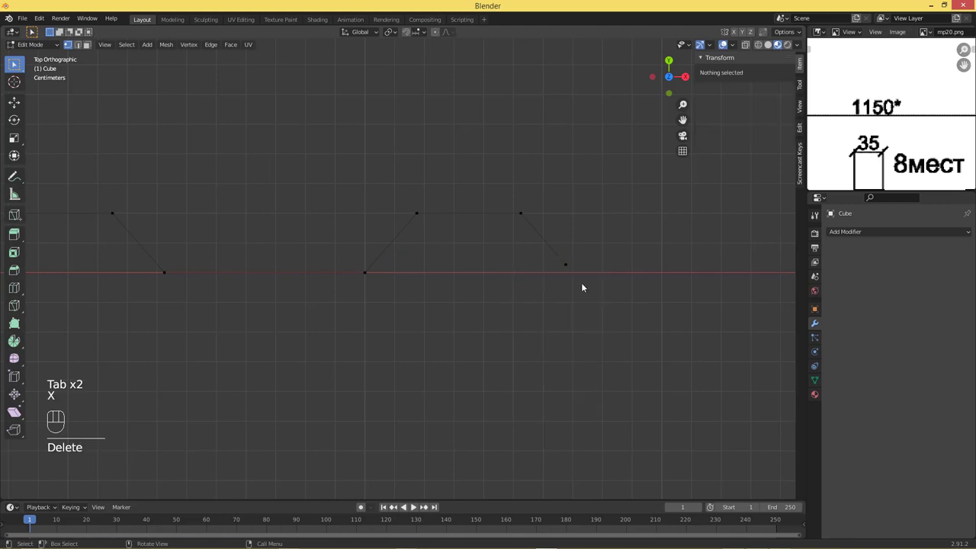
key("Tab")
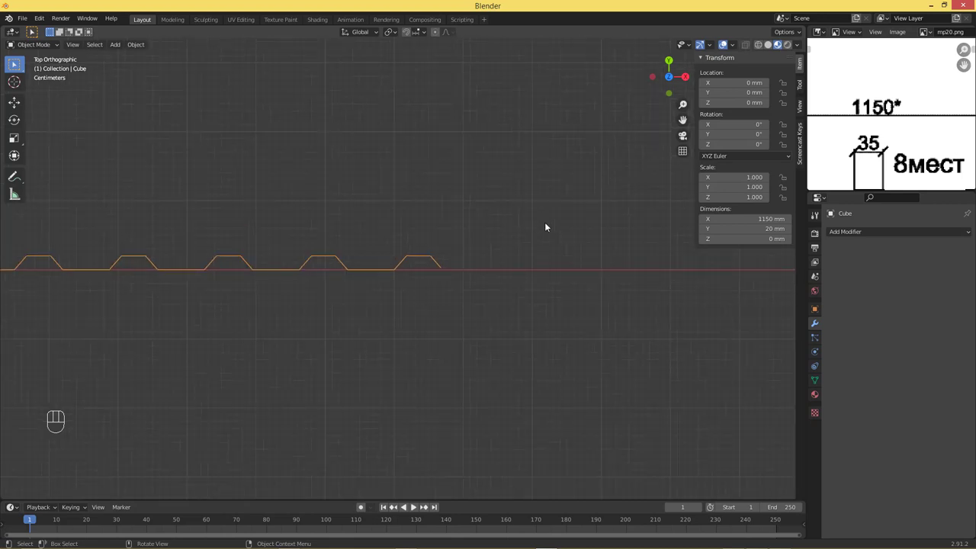
left_click_drag(319, 244, 458, 312)
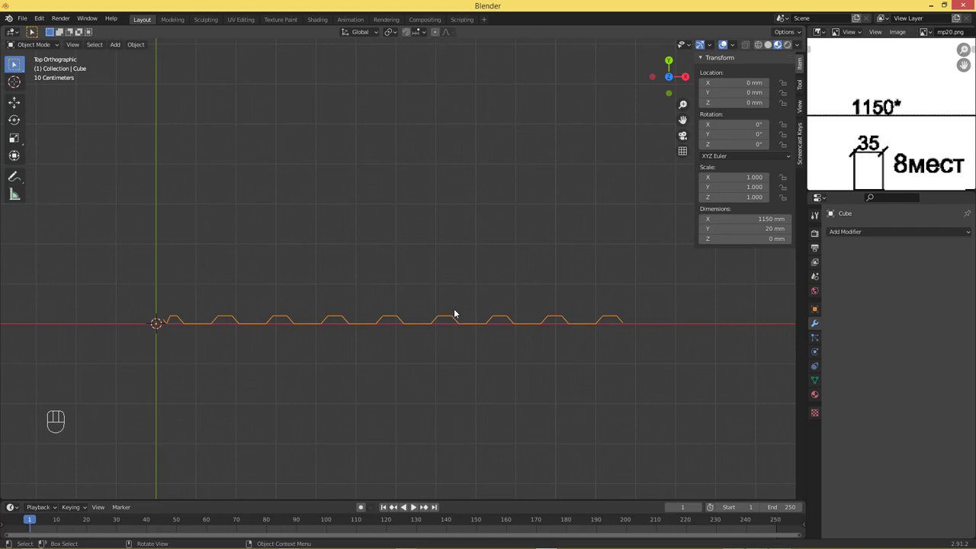
- Frame the 1150 mm corrugated profile edge-on and enter Edit Mode on its vertices
left_click_drag(438, 305, 440, 316)
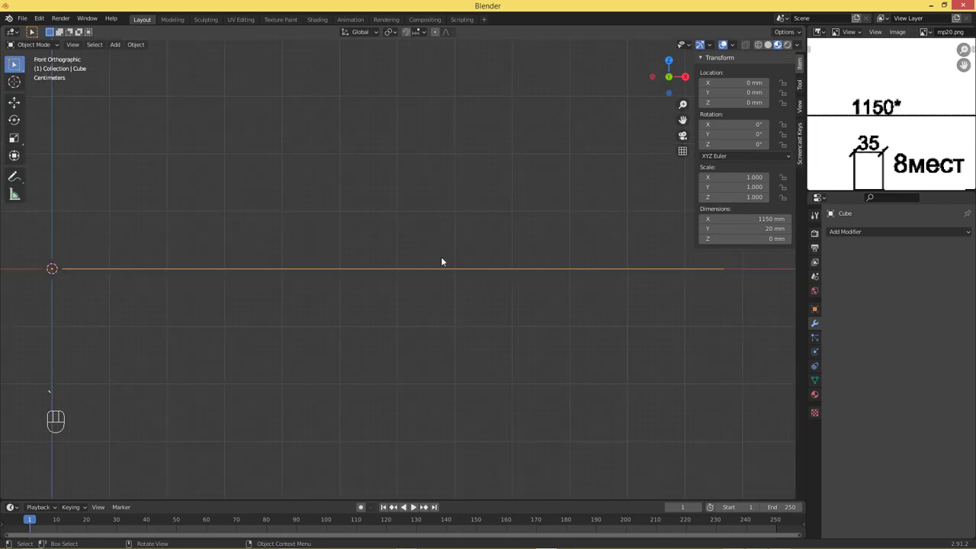
left_click_drag(440, 276, 445, 356)
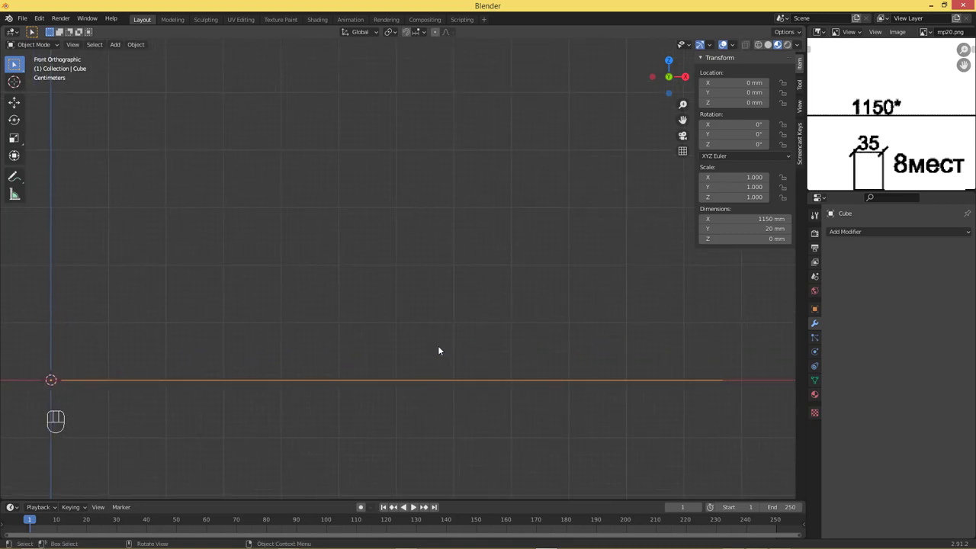
left_click_drag(427, 307, 412, 380)
key("Tab")
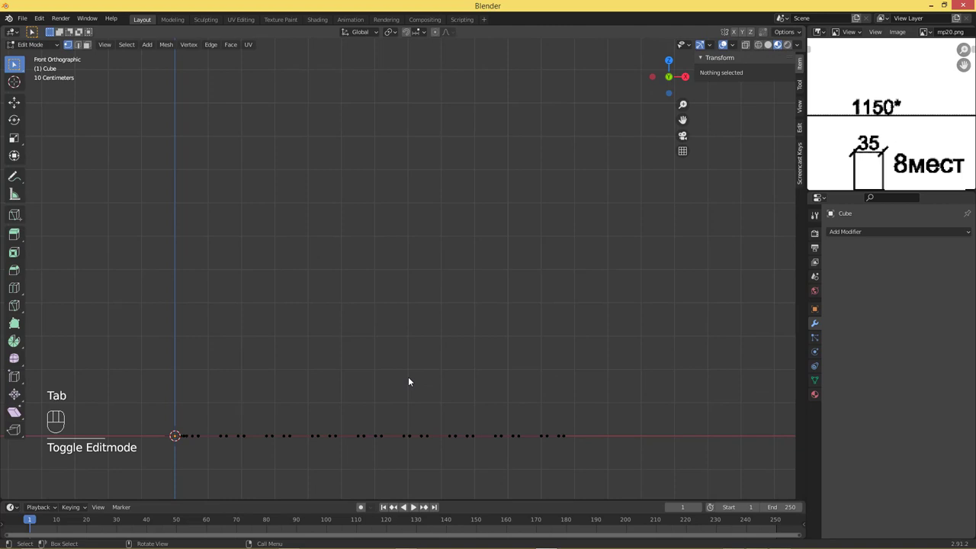
- Select all profile vertices and extrude them upward along Z toward the 2000 mm sheet height
key("a")
key("e")
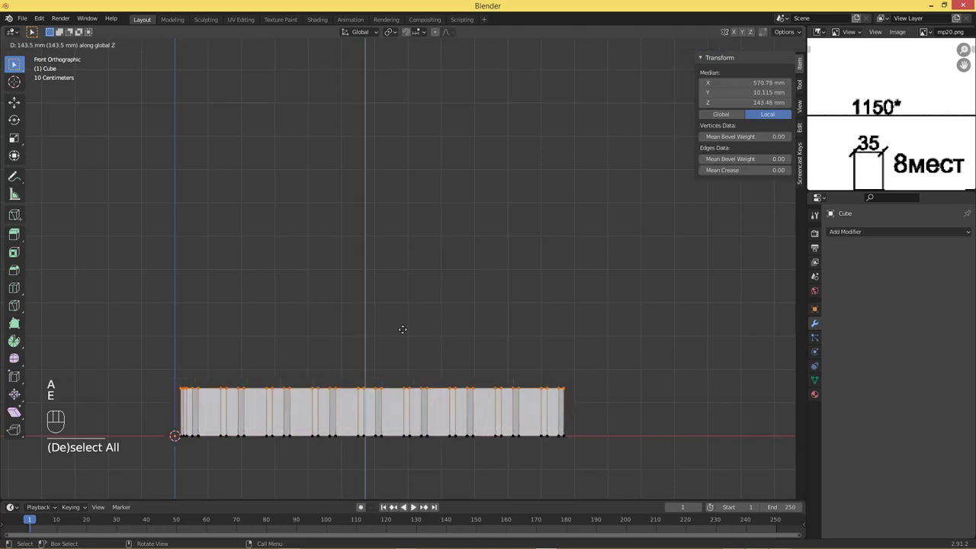
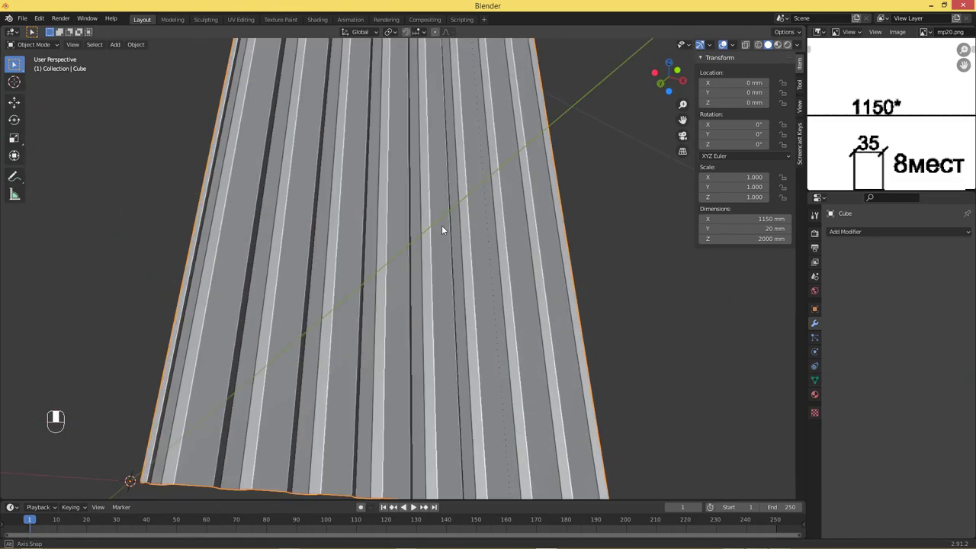
- Orbit to look along the 1150 × 20 × 2000 mm sheet and inspect its corrugated end edge
left_click_drag(442, 199, 516, 174)
left_click_drag(327, 313, 358, 295)
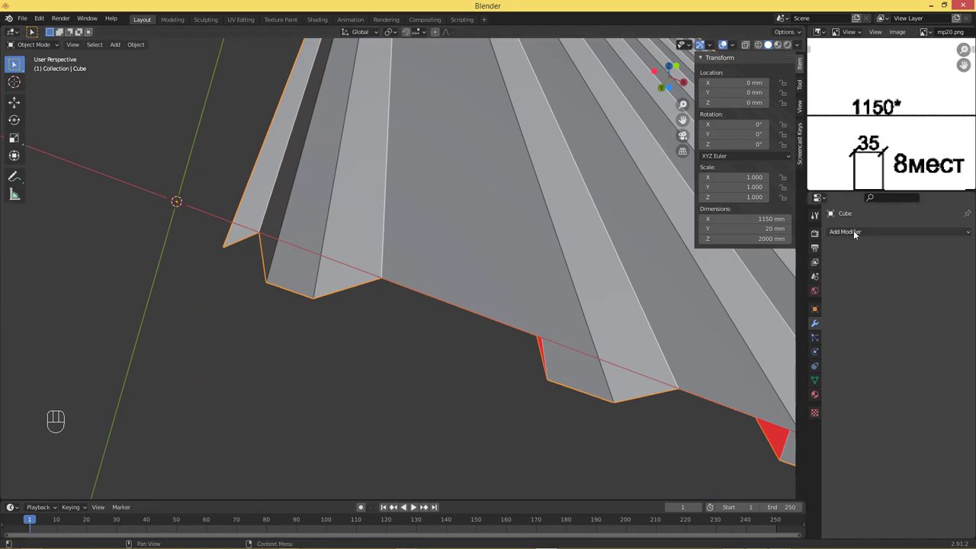
- Add a Solidify modifier giving the corrugated sheet 10 mm thickness
left_click_drag(857, 234, 782, 397)
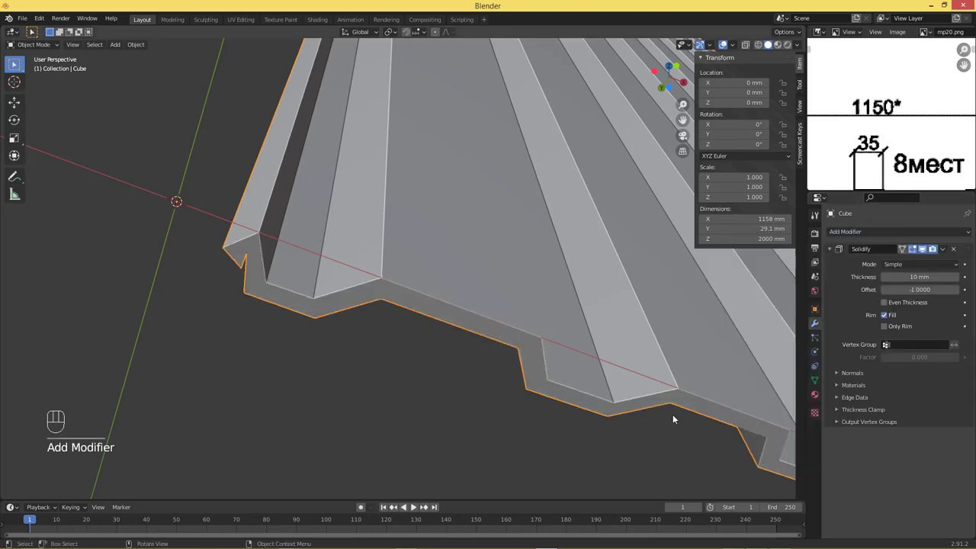
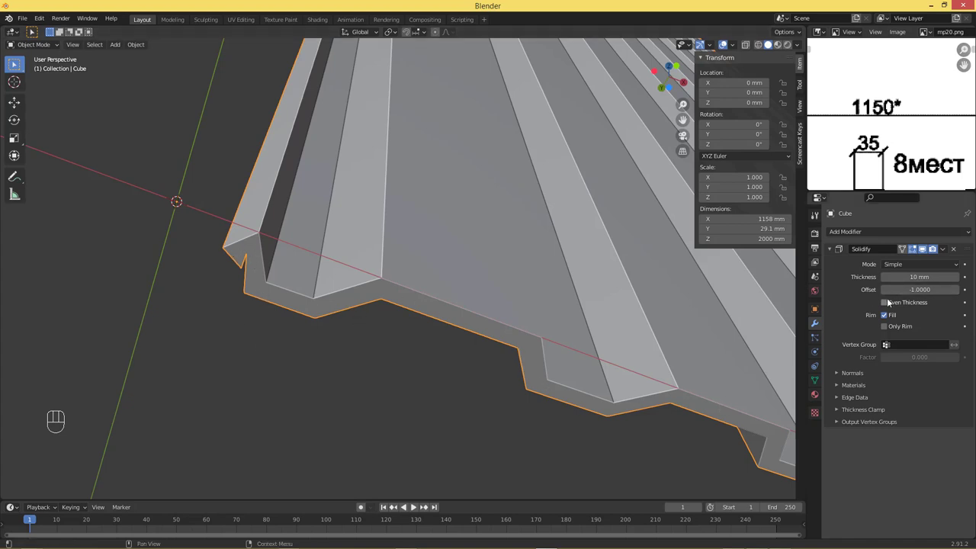
left_click_drag(887, 305, 888, 305)
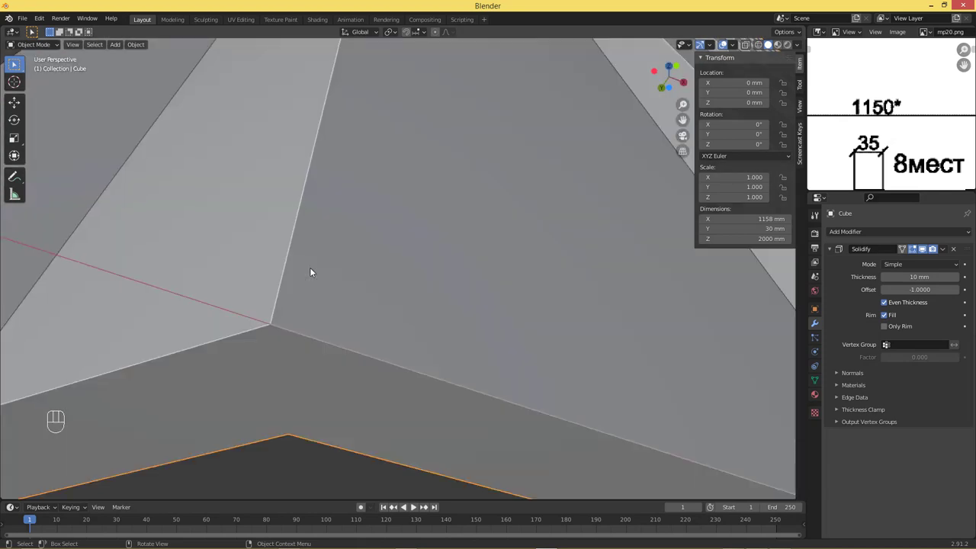
left_click_drag(296, 268, 326, 265)
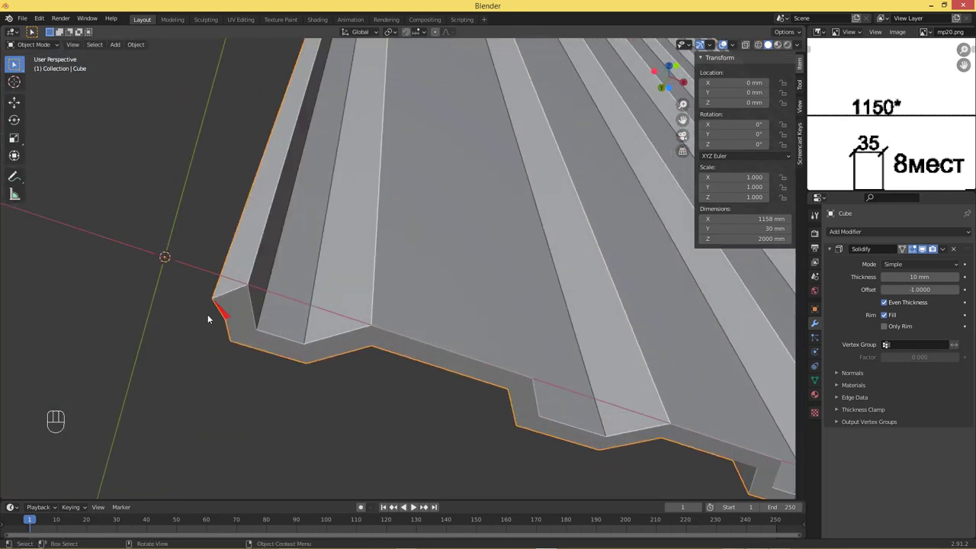
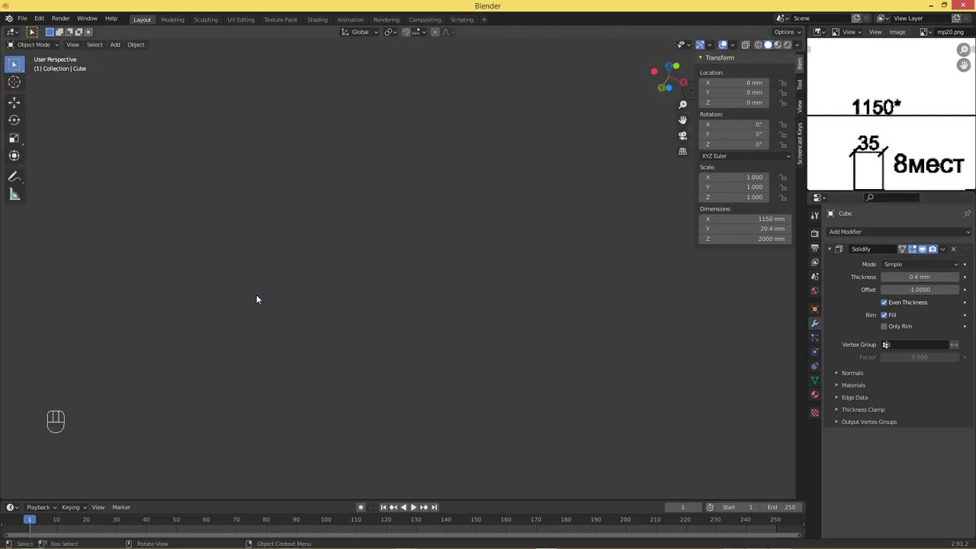
- Inspect the 0.4 mm thin wall at a fold, then view the sheet's side and underside
left_click_drag(270, 296, 282, 304)
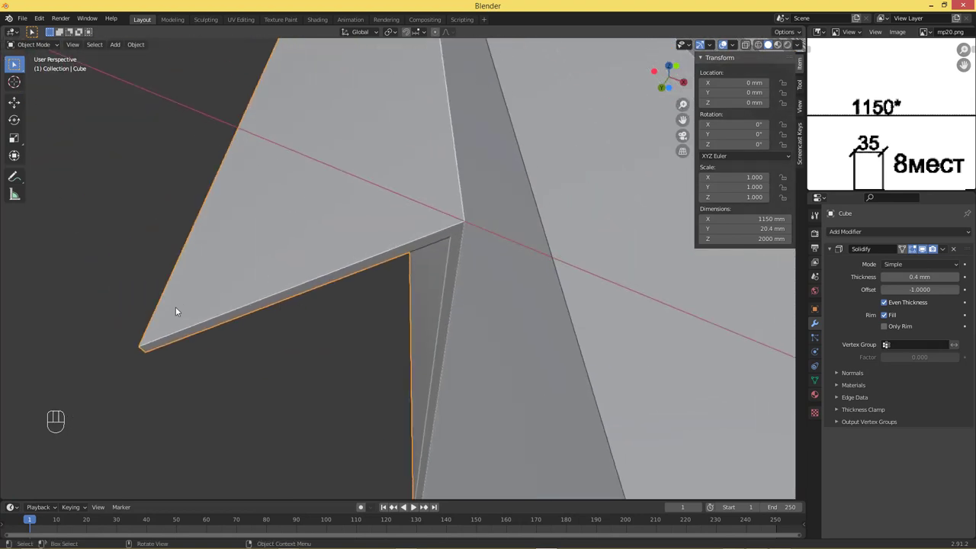
left_click_drag(449, 331, 459, 350)
left_click_drag(540, 353, 485, 334)
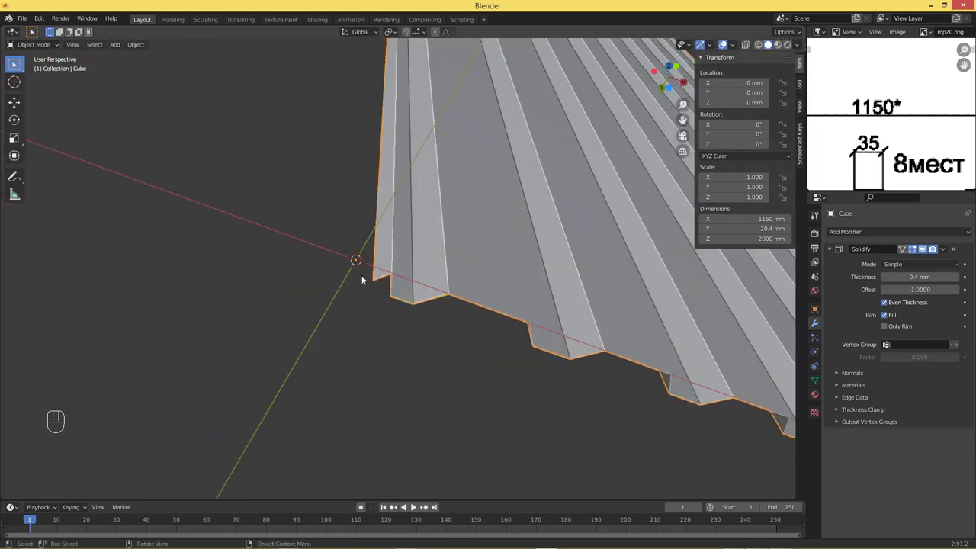
left_click_drag(523, 318, 332, 302)
left_click_drag(399, 266, 398, 369)
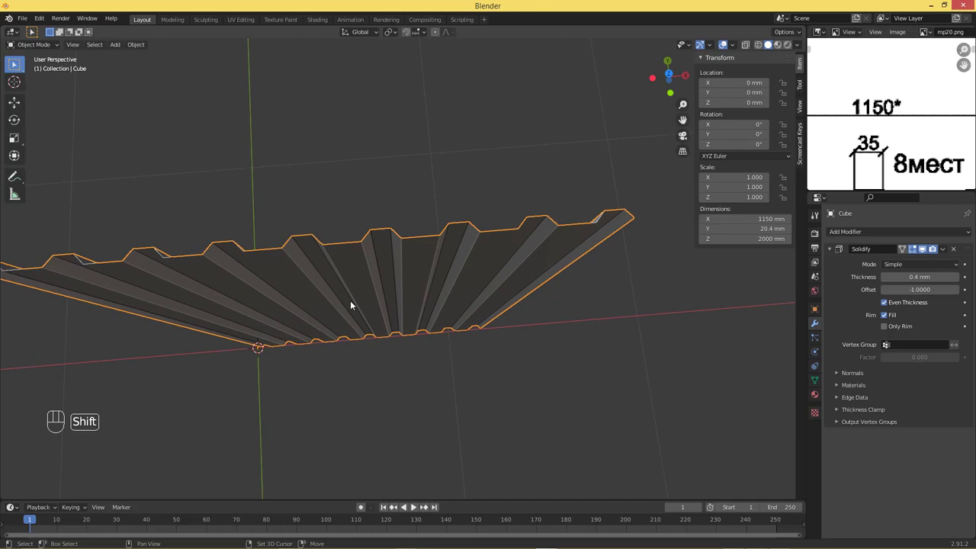
middle_click(366, 304)
- Rotate the sheet 180° about X and move it 2000 mm up along Z
left_click_drag(392, 320, 387, 321)
left_click_drag(393, 303, 411, 272)
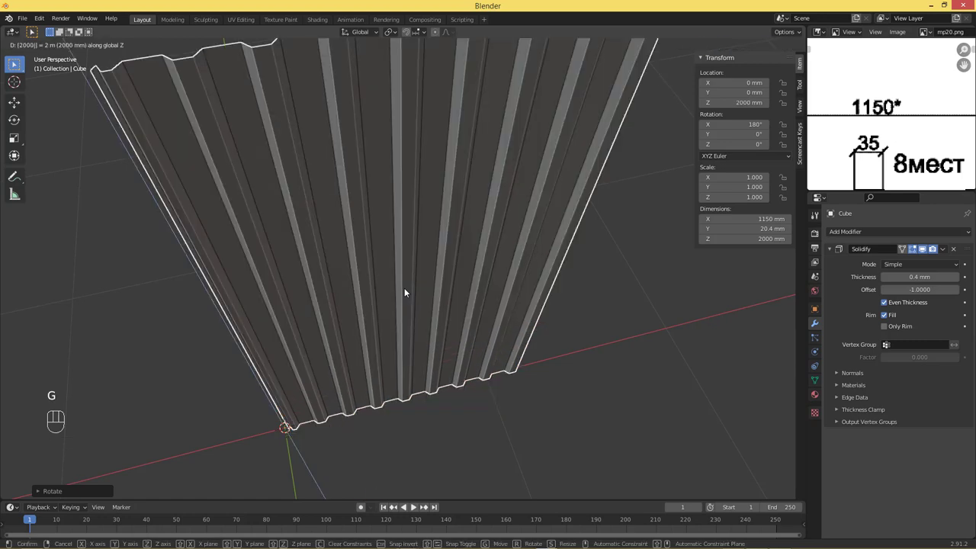
left_click_drag(407, 309, 389, 257)
left_click_drag(411, 223, 517, 244)
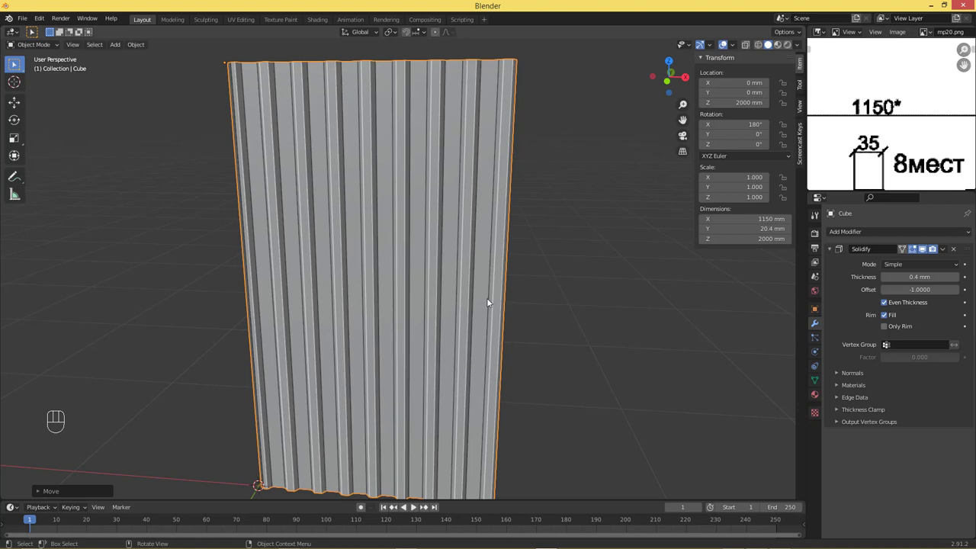
- Zoom out to the whole sheet, enter Edit Mode and select every vertex
left_click_drag(396, 235, 294, 215)
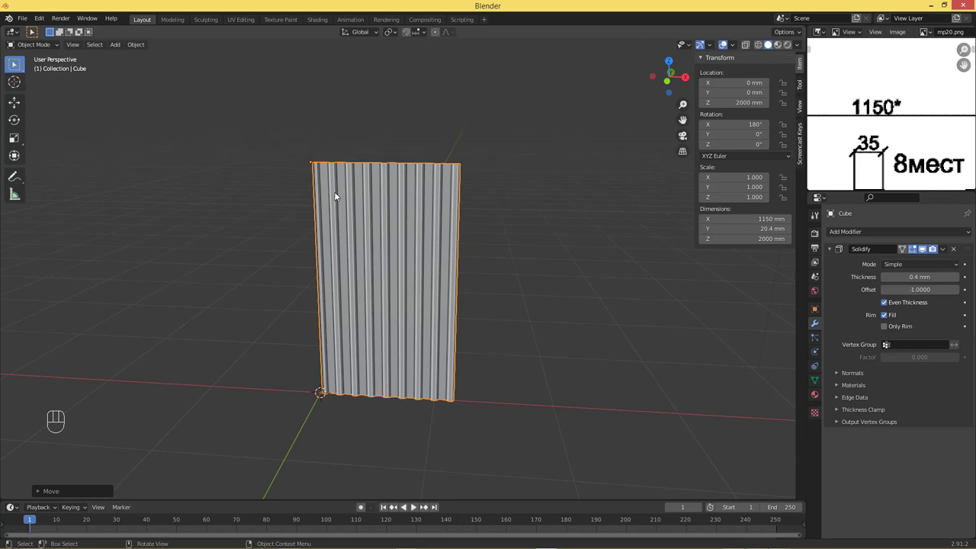
key("Tab")
key("a")
- Snap the 3D cursor to the sheet's centre at Z 1000 mm, set the origin there and begin a 180° Y rotation
left_click_drag(344, 222, 420, 426)
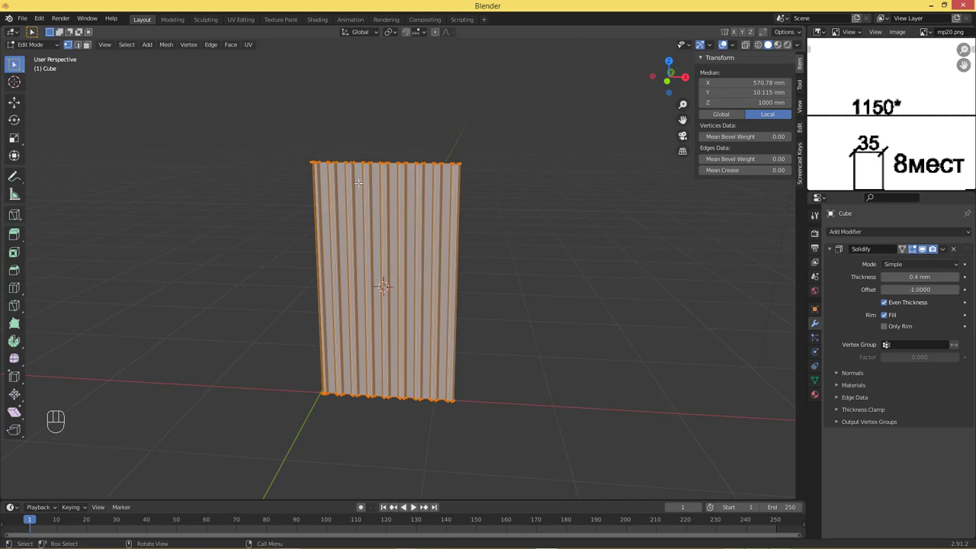
key("Tab")
left_click_drag(133, 43, 290, 88)
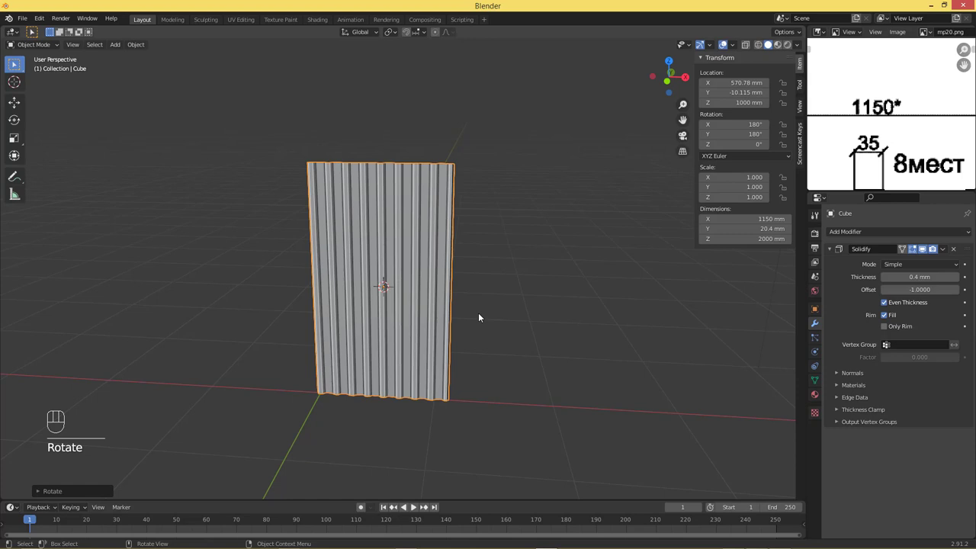
- Orbit and zoom around the rotated 1150 × 20.4 × 2000 mm sheet to check its ridges
middle_click(366, 301)
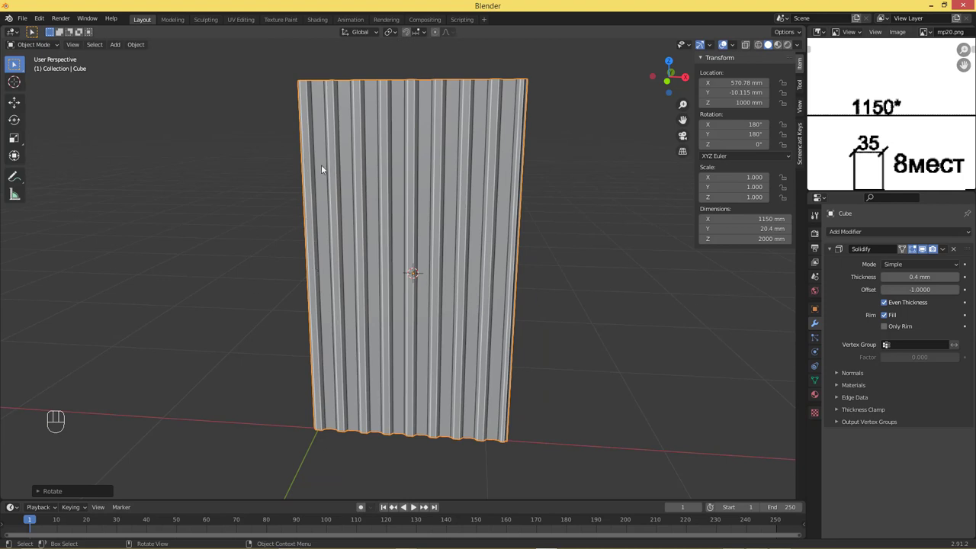
middle_click(348, 257)
left_click_drag(324, 291, 370, 234)
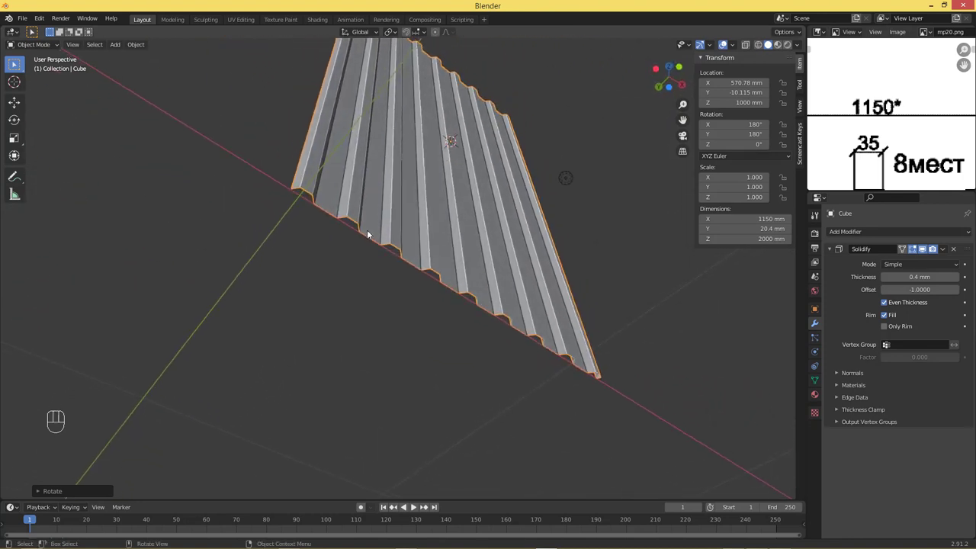
middle_click(345, 238)
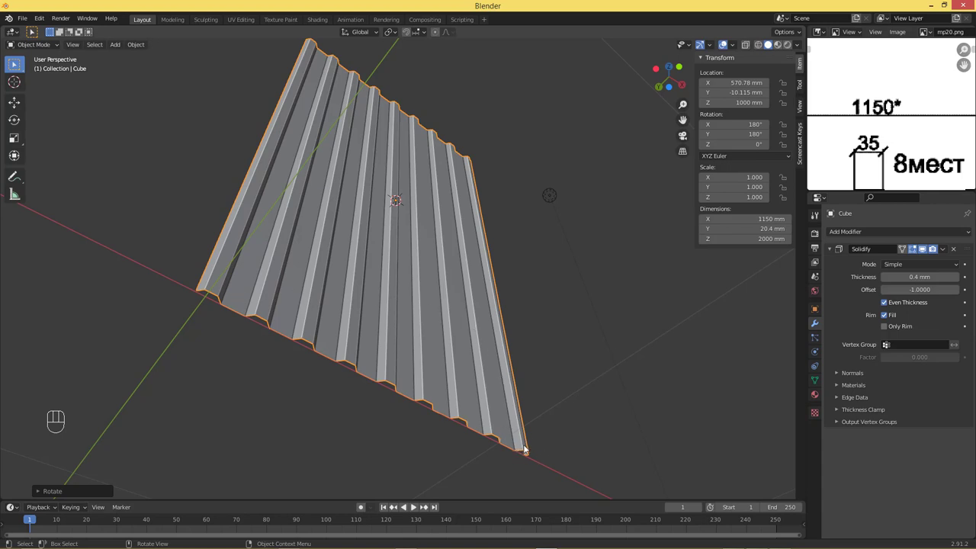
left_click_drag(500, 421, 520, 421)
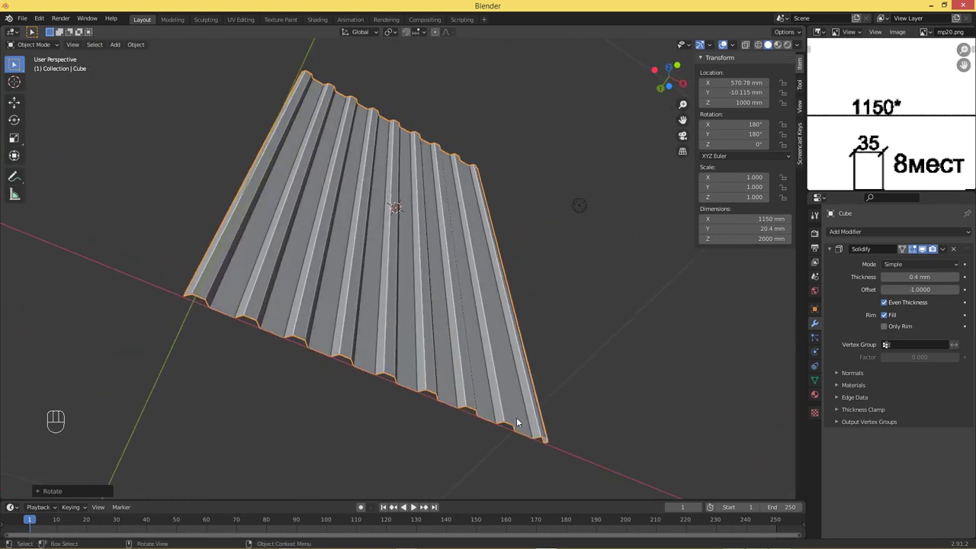
left_click_drag(517, 376, 539, 360)
left_click_drag(493, 328, 494, 332)
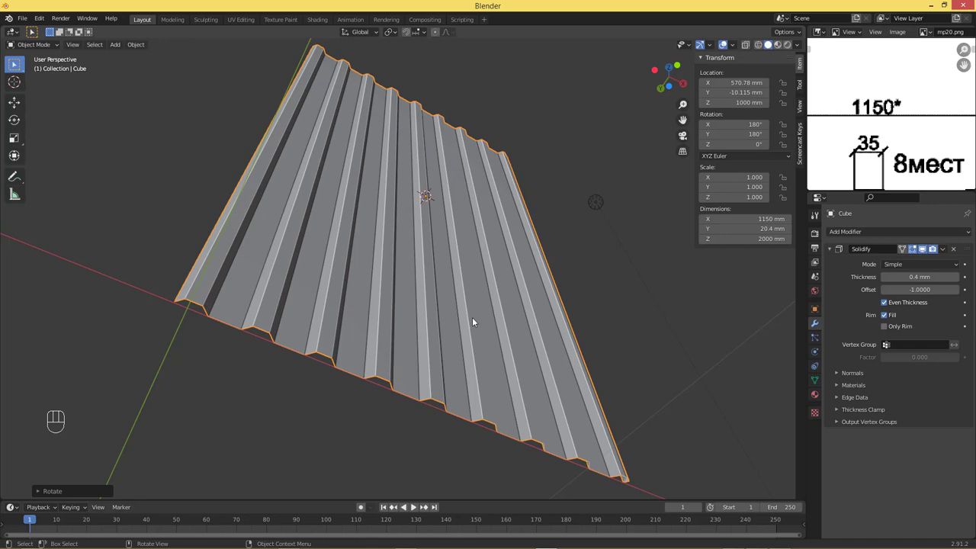
left_click_drag(473, 322, 464, 316)
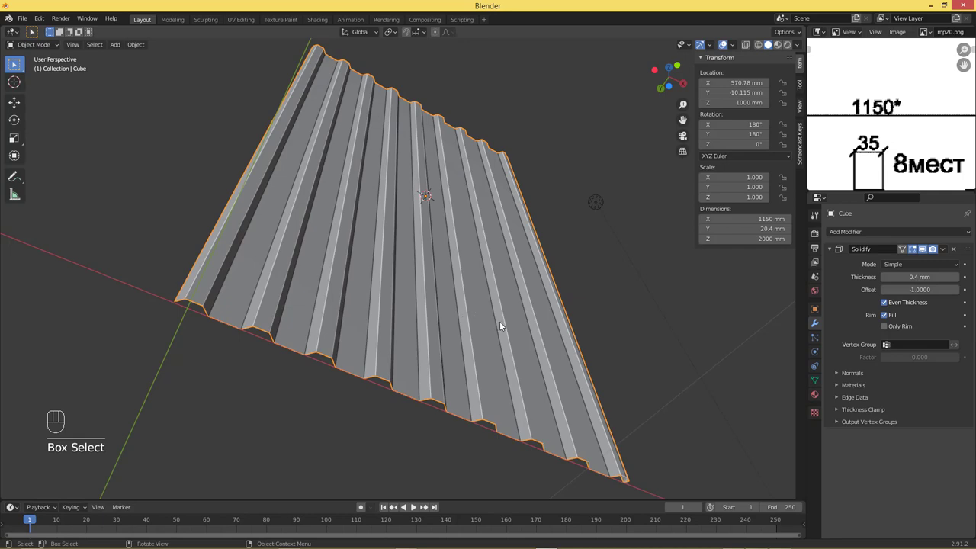
left_click_drag(506, 319, 496, 321)
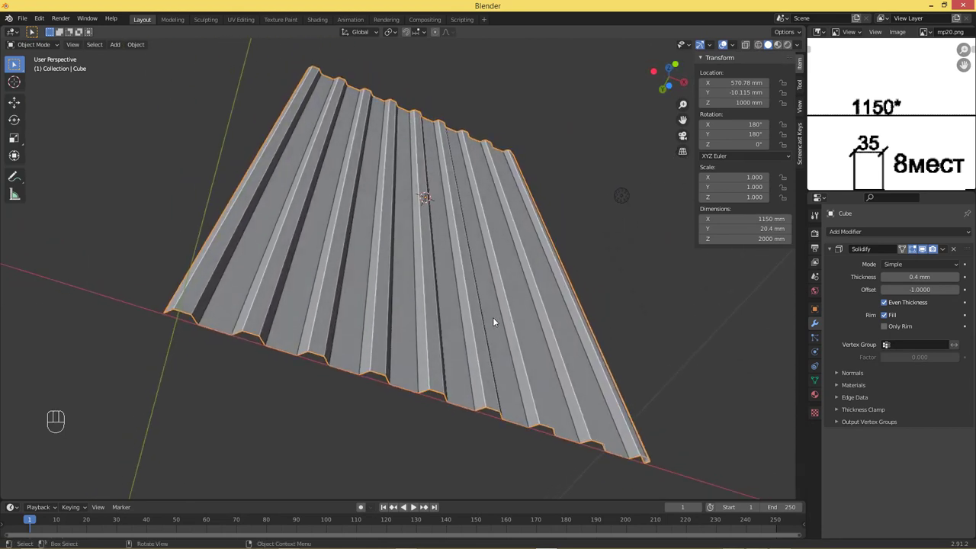